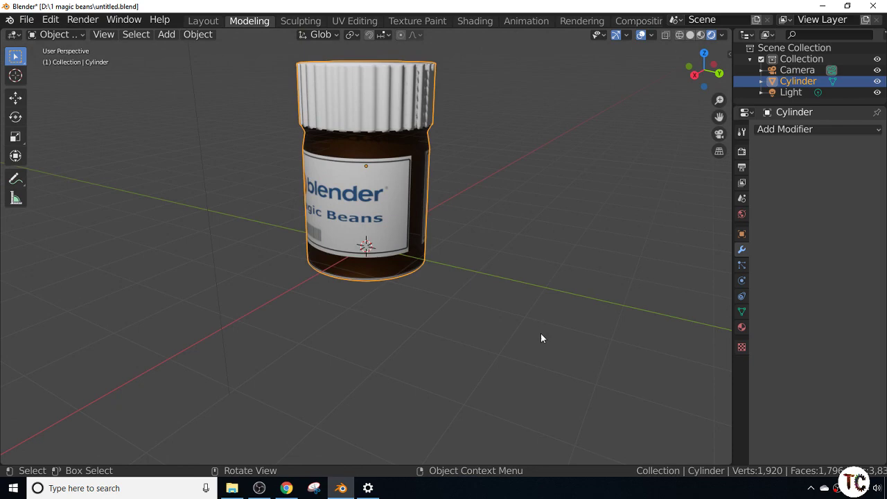
# - Delete the finished jar model, leaving only camera and light, and bring up the Add Mesh list
pyautogui.click(572, 221)
pyautogui.click(602, 227)
pyautogui.click(370, 244)
pyautogui.press('x')
pyautogui.click(396, 246)
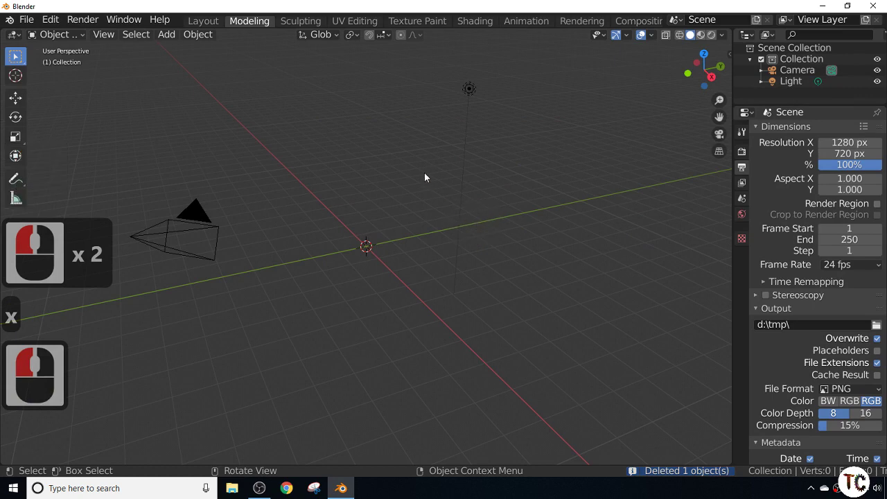
pyautogui.click(177, 34)
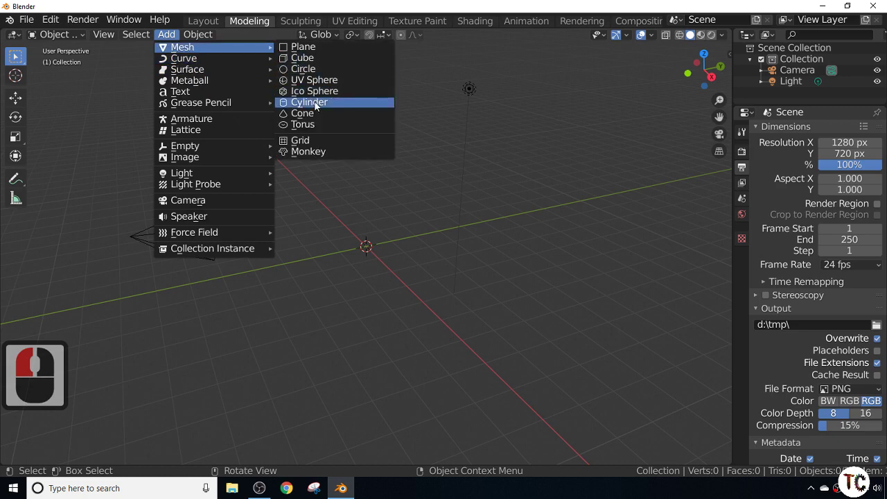
# - Add a cylinder with 64 vertices and set it to Shade Smooth
pyautogui.click(319, 104)
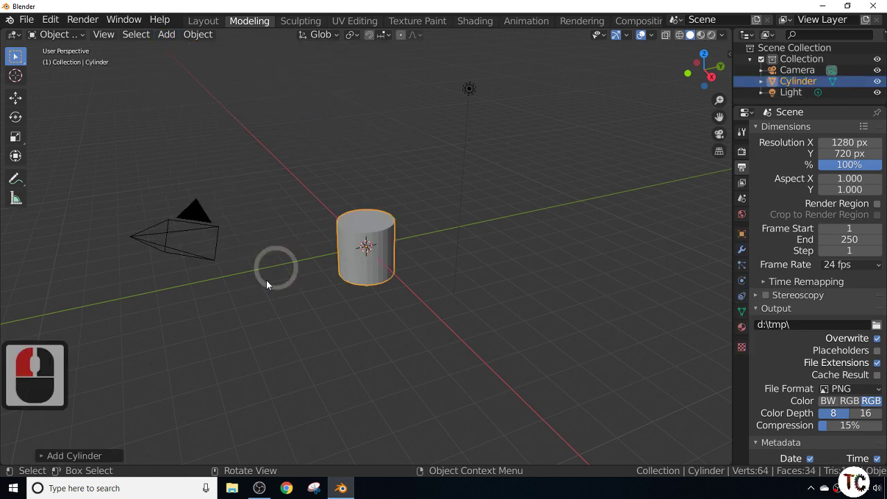
pyautogui.click(79, 455)
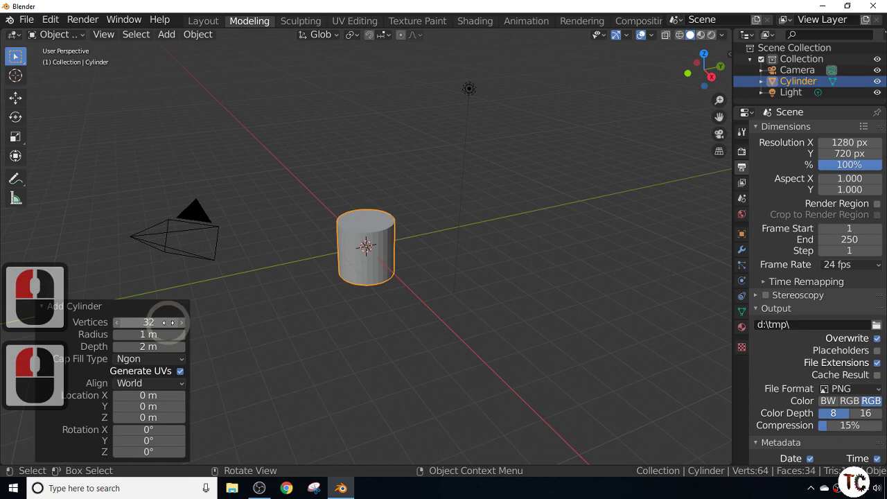
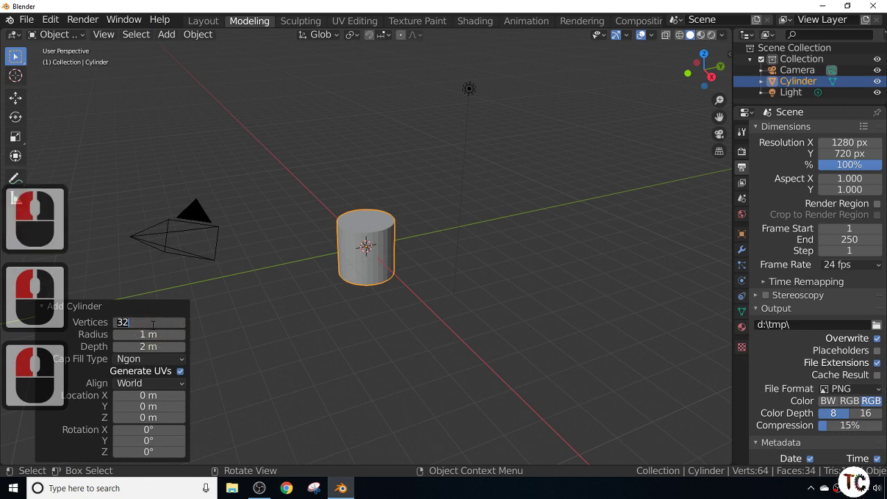
pyautogui.press('6')
pyautogui.write('64')
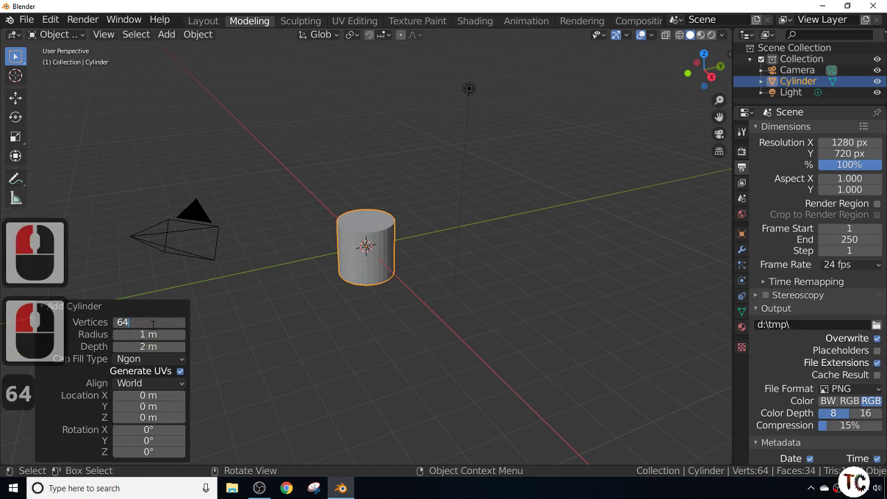
pyautogui.press('Return')
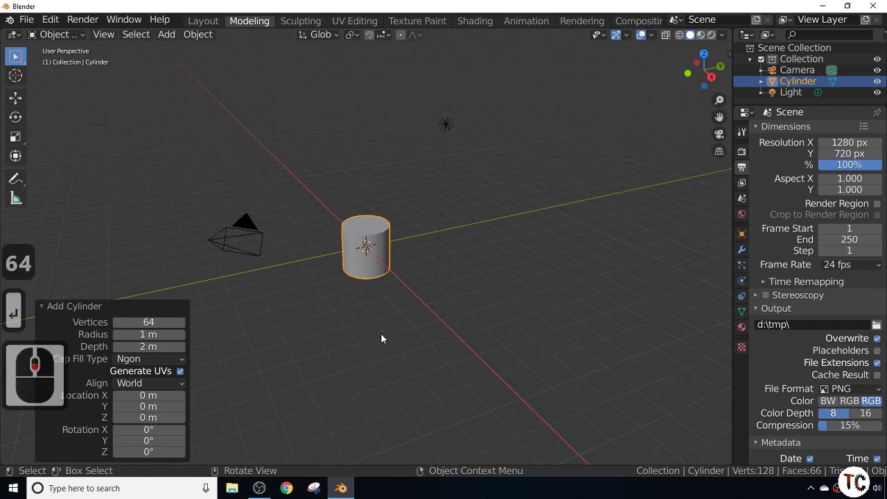
pyautogui.rightClick(402, 277)
pyautogui.scroll(-3)
pyautogui.click(351, 277)
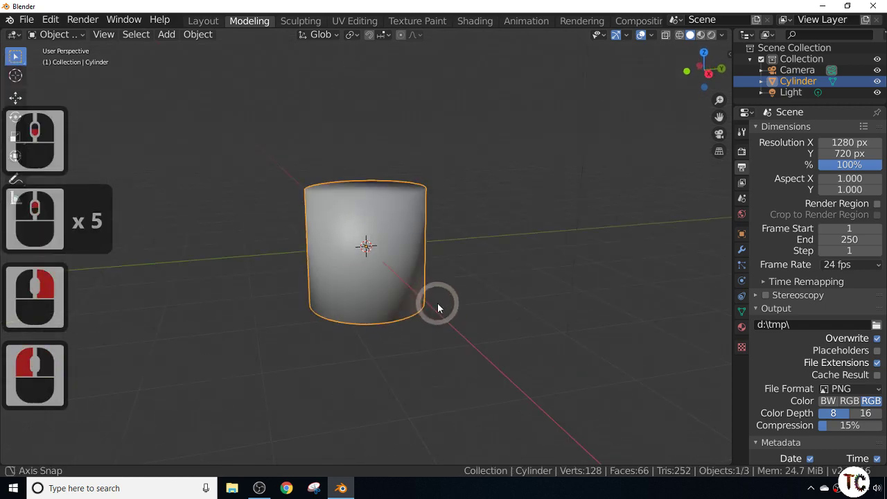
# - Scale the cylinder taller along Z and move it upward
pyautogui.middleClick(441, 306)
pyautogui.press('s')
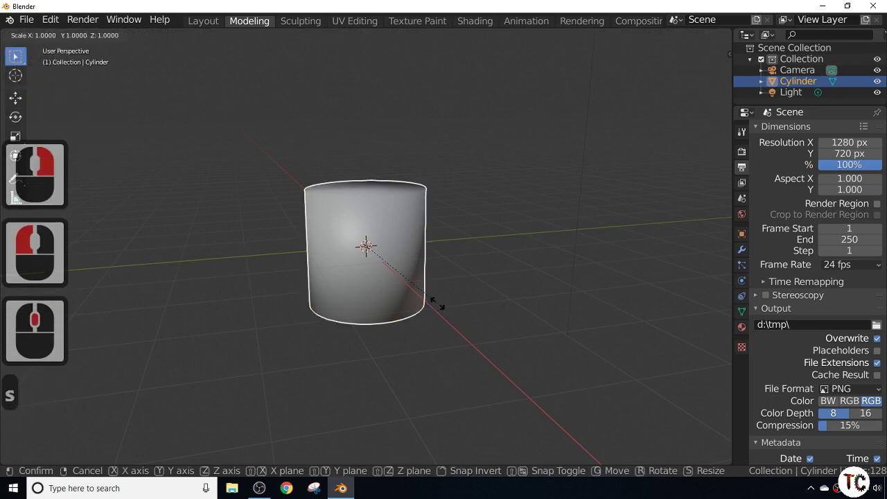
pyautogui.press('z')
pyautogui.click(498, 313)
pyautogui.press('g')
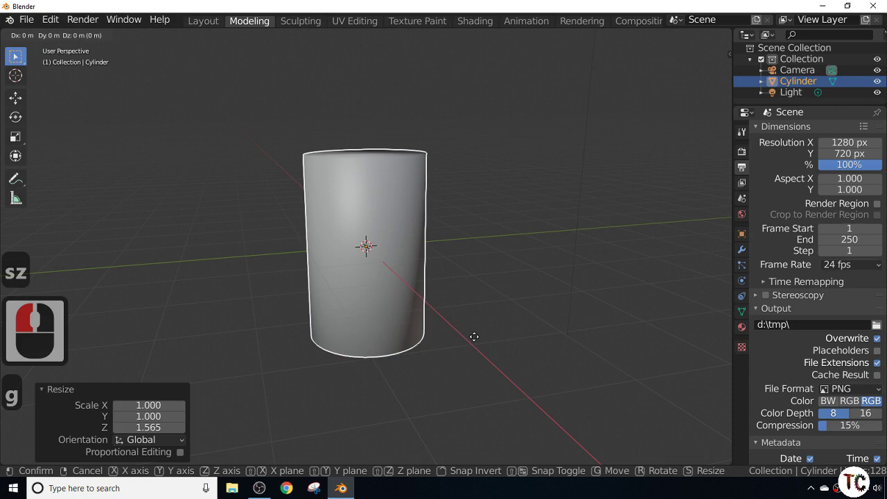
pyautogui.press('z')
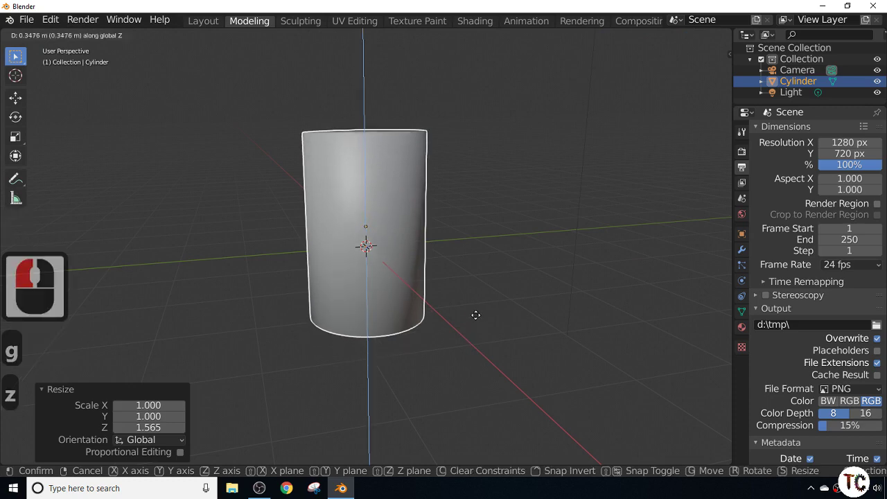
pyautogui.click(483, 258)
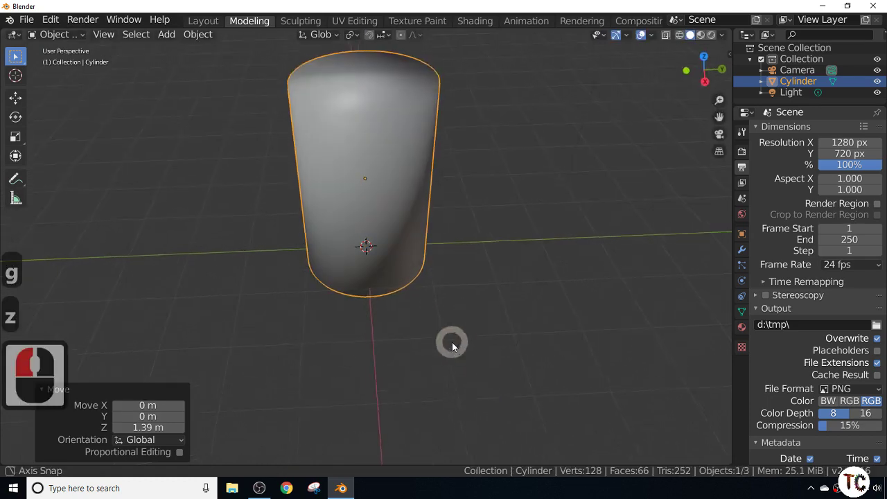
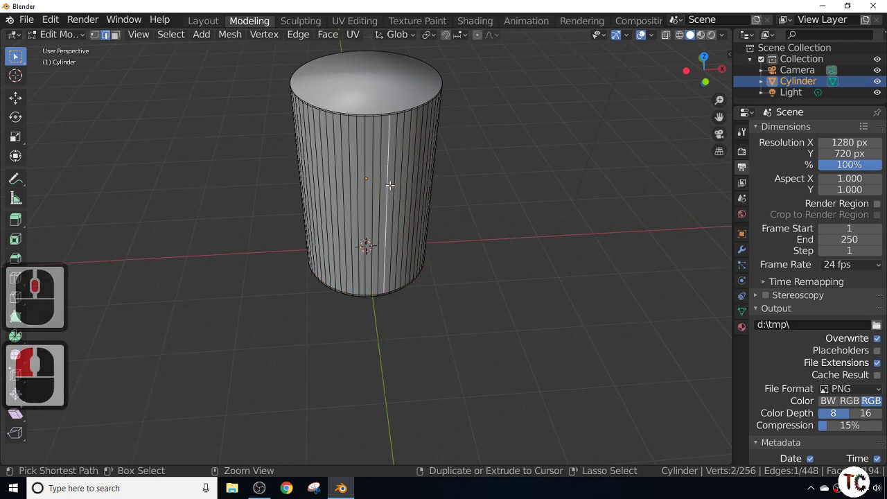
# - Add horizontal loop cuts around the cylinder's body and slide them into place
pyautogui.press('ctrl+t')
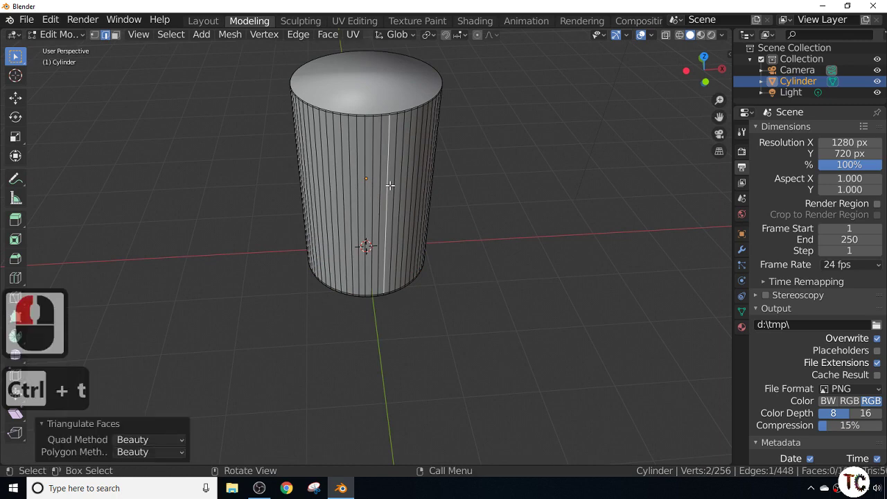
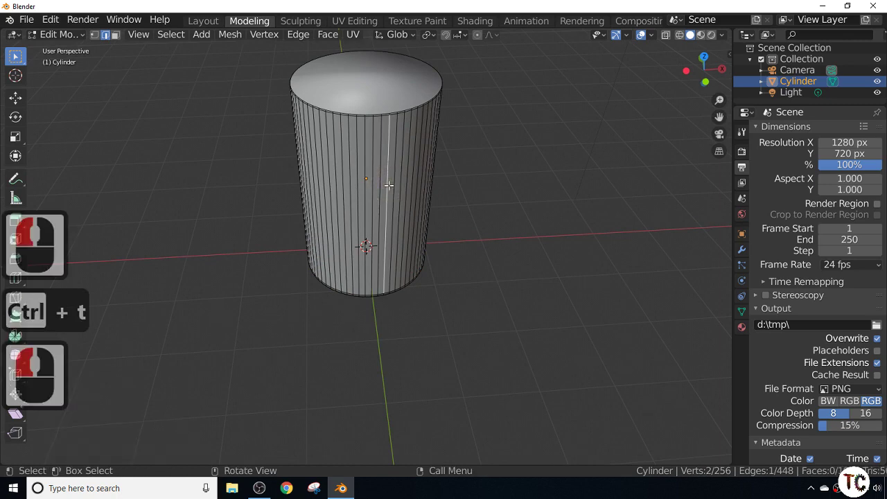
pyautogui.press('ctrl+r')
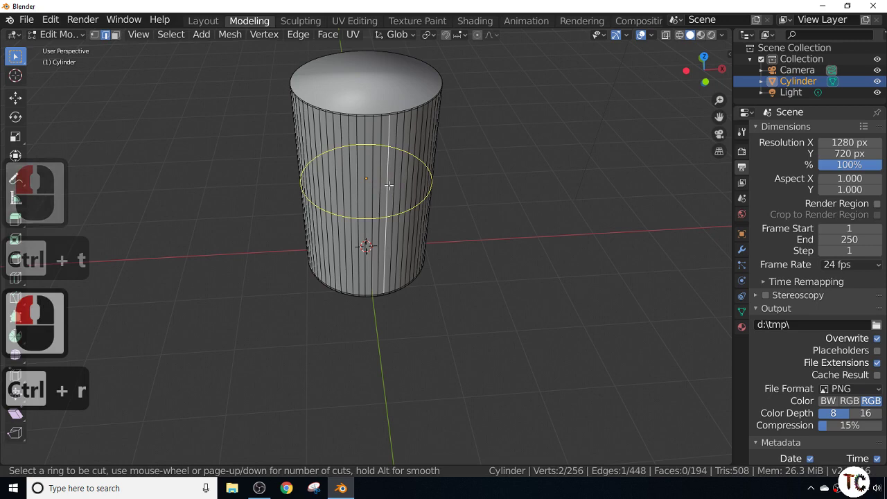
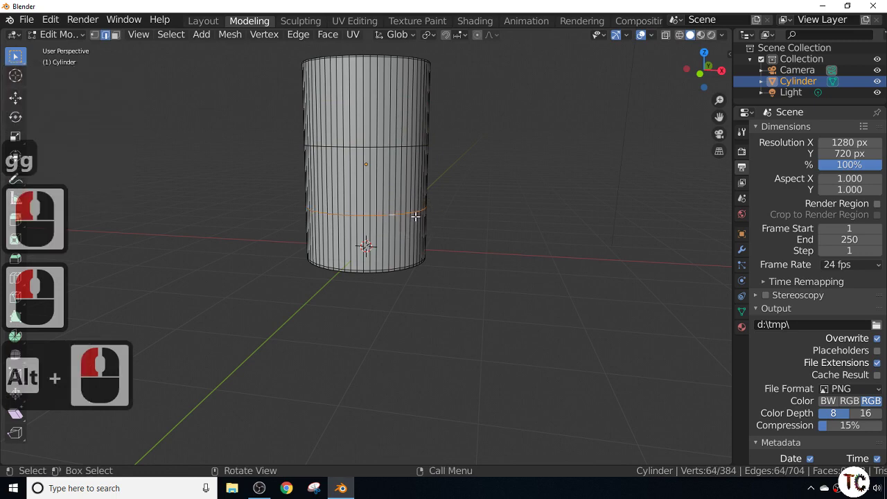
pyautogui.press('g')
pyautogui.press('g')
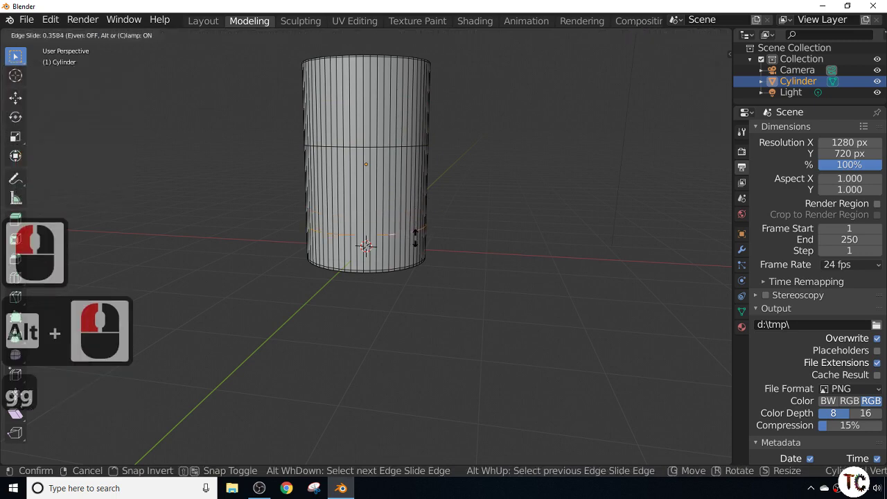
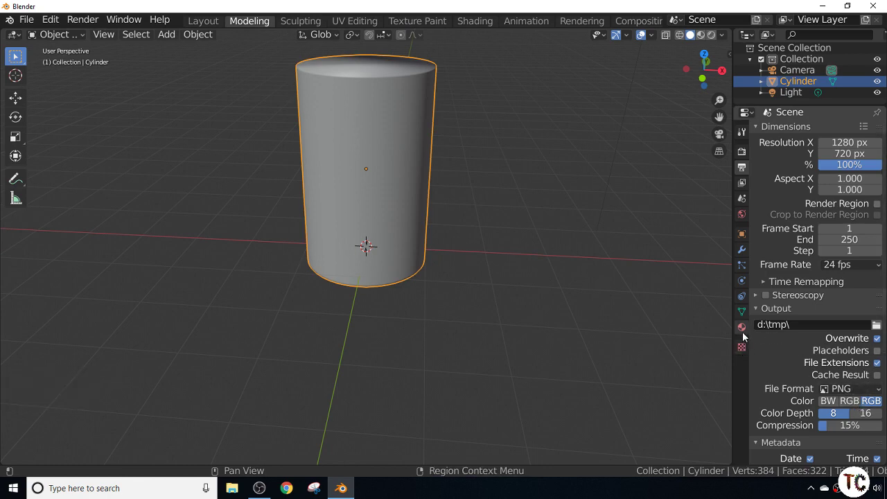
# - Create a new material on the cylinder with an Image Texture driving its Base Color
pyautogui.click(746, 334)
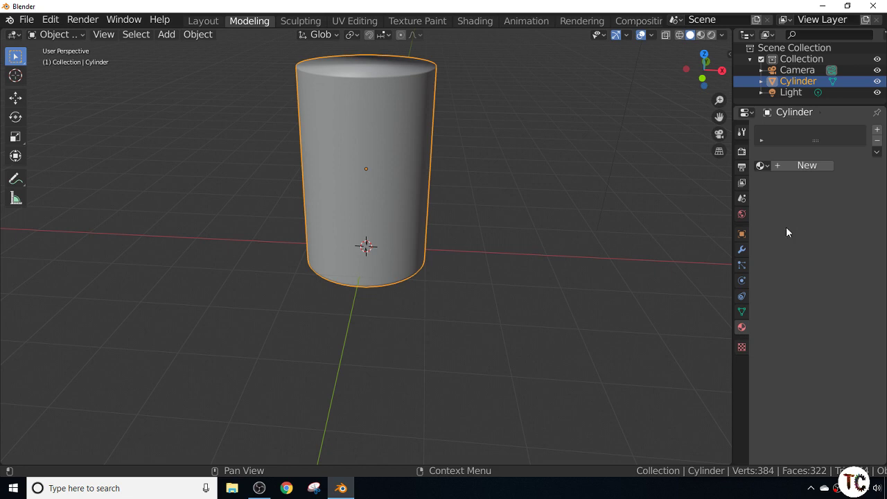
pyautogui.click(794, 165)
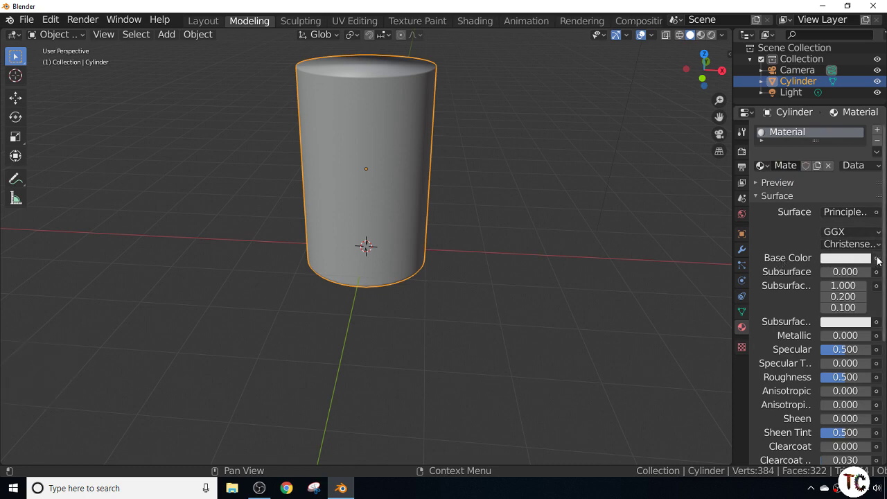
pyautogui.click(881, 258)
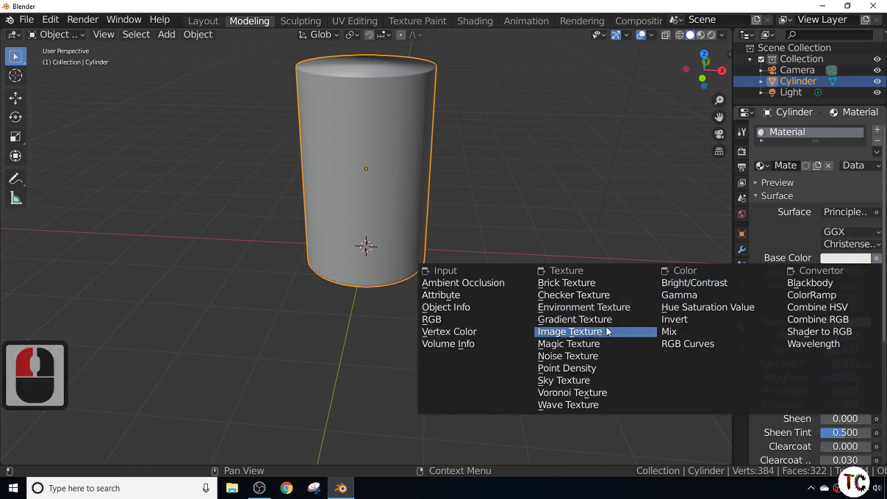
pyautogui.click(602, 335)
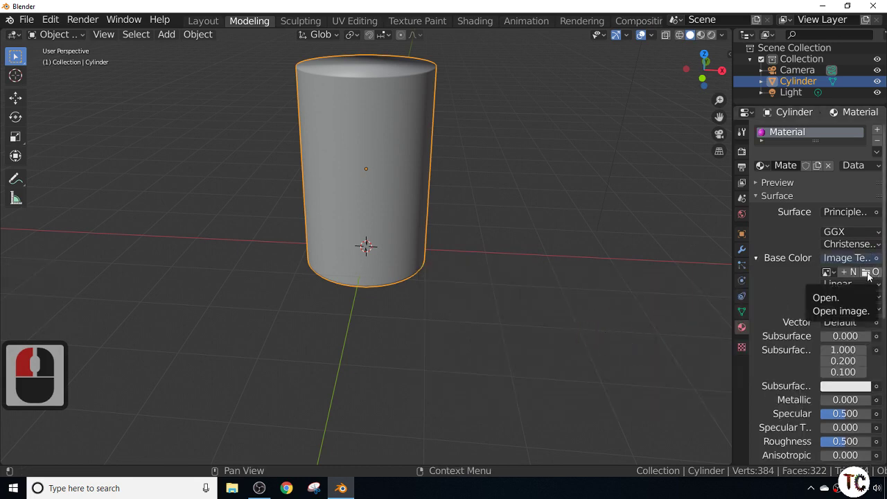
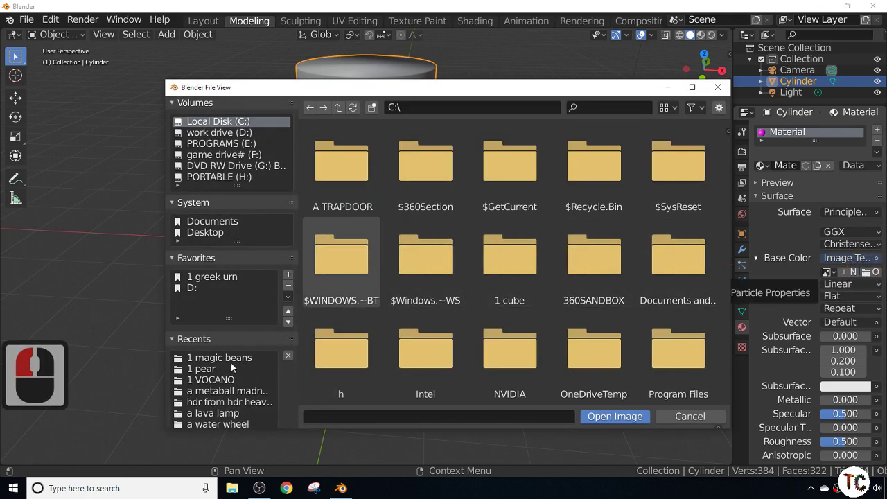
# - Open the magic beans folder and pick the label image for the texture
pyautogui.doubleClick(227, 359)
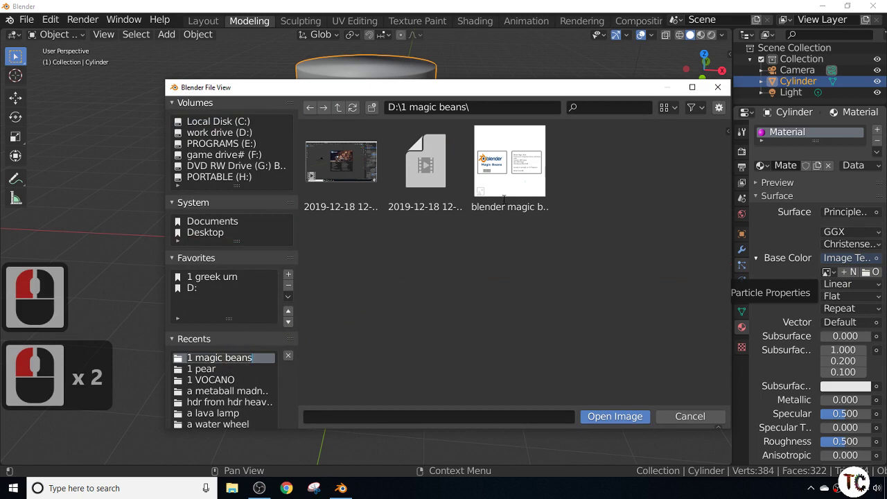
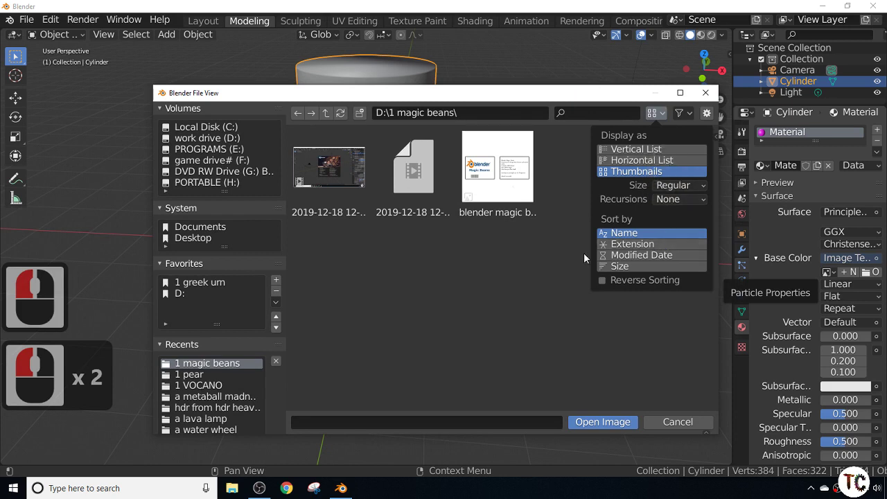
pyautogui.click(555, 272)
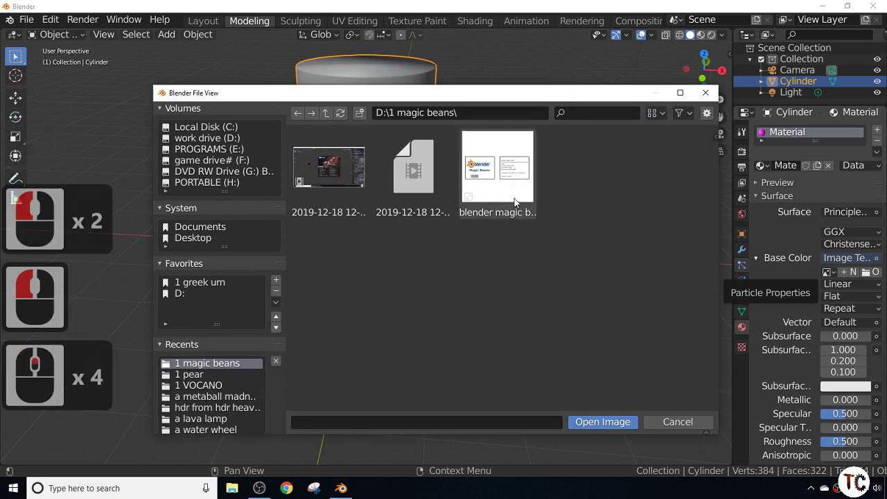
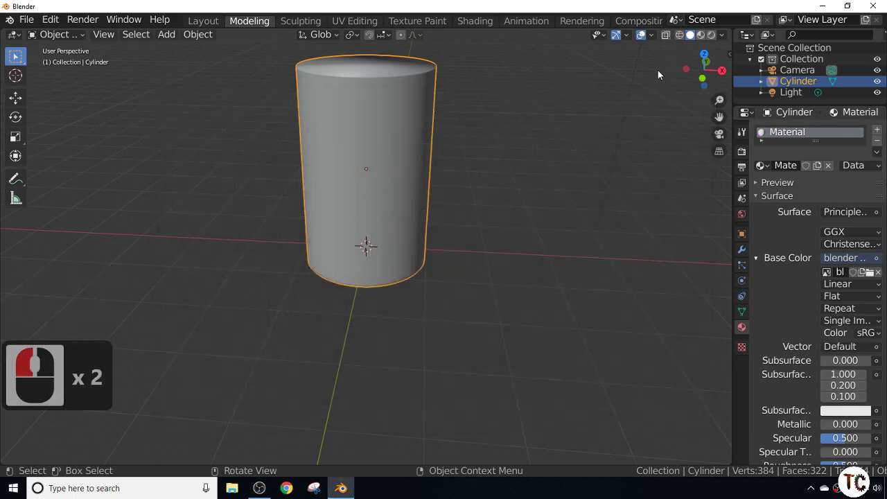
pyautogui.click(746, 156)
pyautogui.click(858, 133)
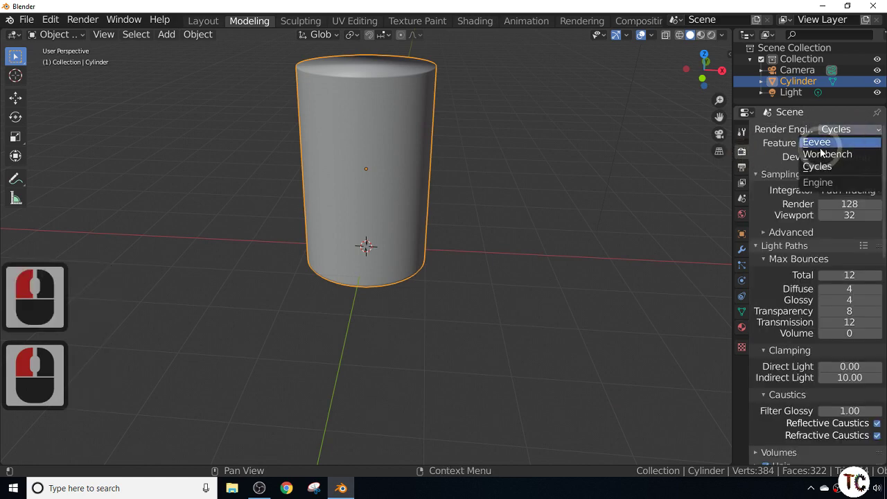
pyautogui.click(824, 151)
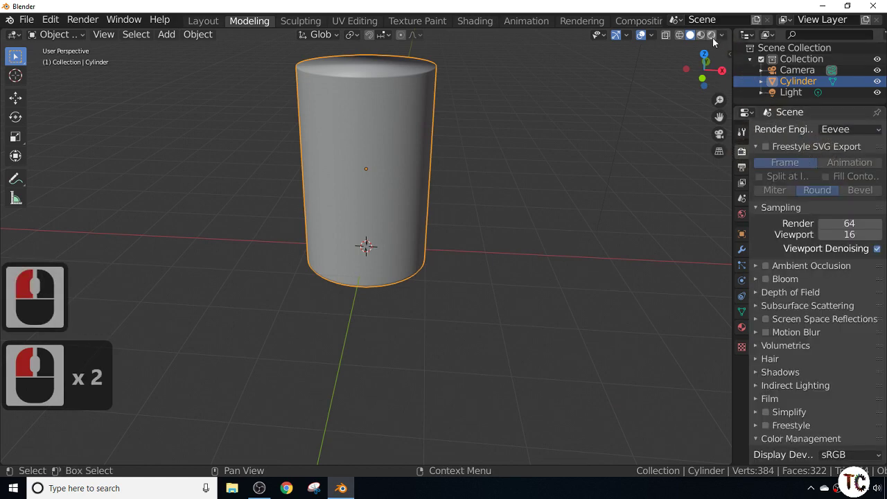
pyautogui.click(716, 40)
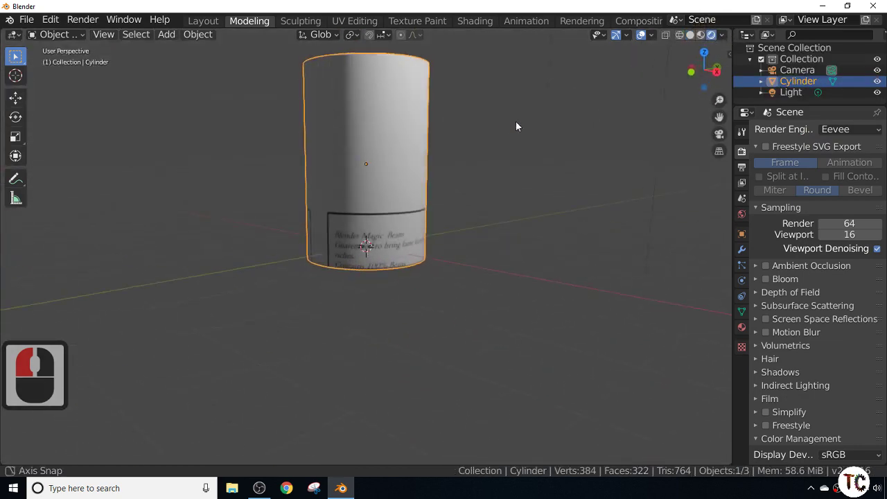
pyautogui.middleClick(666, 125)
pyautogui.scroll(3)
pyautogui.middleClick(443, 236)
pyautogui.scroll(3)
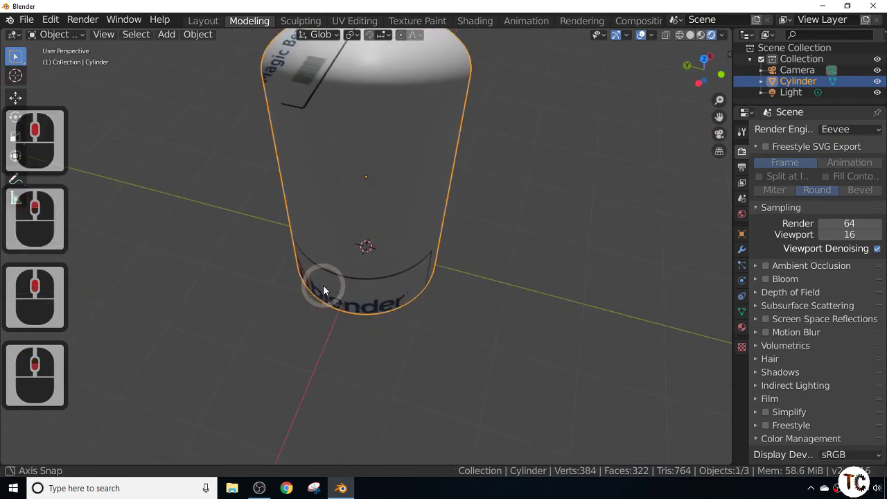
pyautogui.scroll(-3)
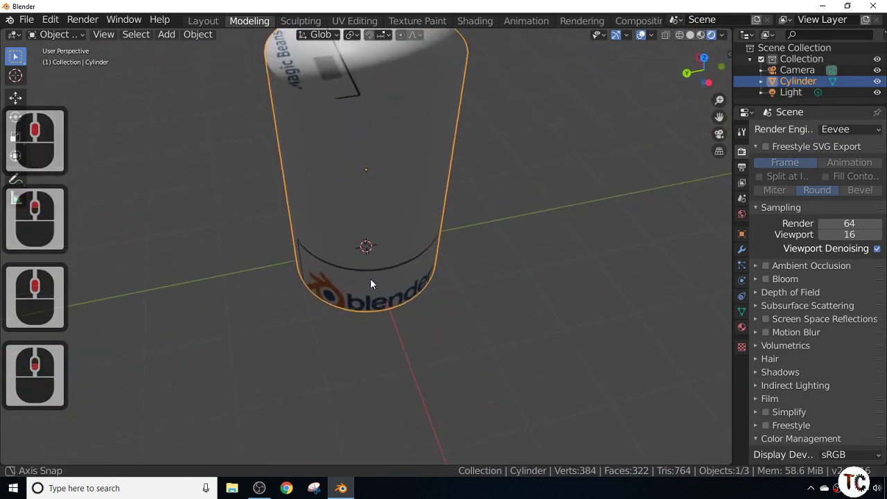
pyautogui.middleClick(388, 279)
pyautogui.scroll(3)
pyautogui.middleClick(370, 213)
pyautogui.scroll(-3)
pyautogui.scroll(3)
pyautogui.press('1')
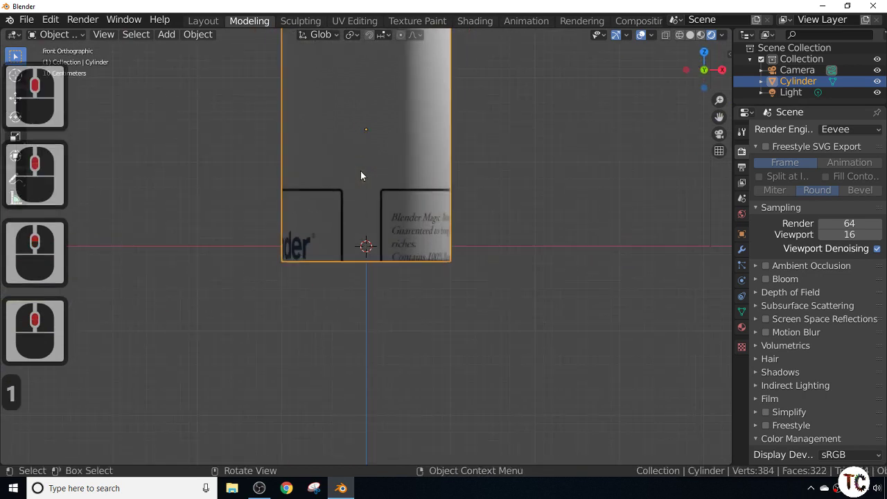
# - In Edit Mode, mark the cylinder's top rim loop as a UV seam
pyautogui.press('Tab')
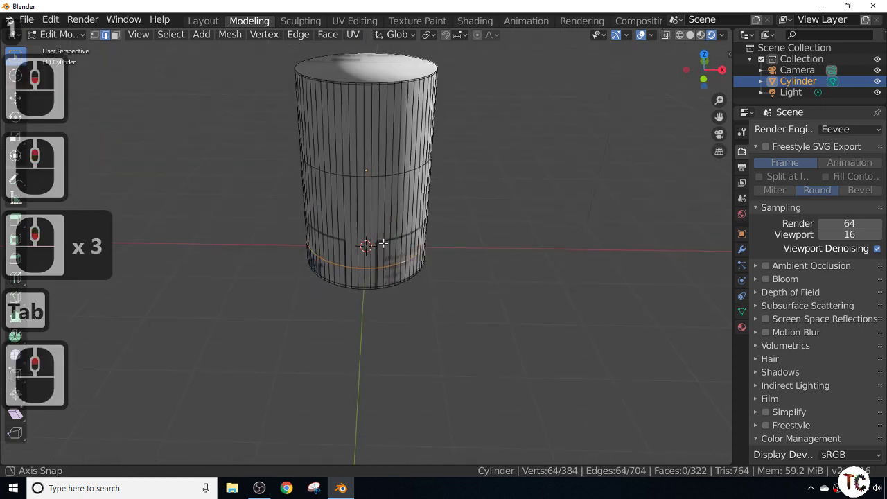
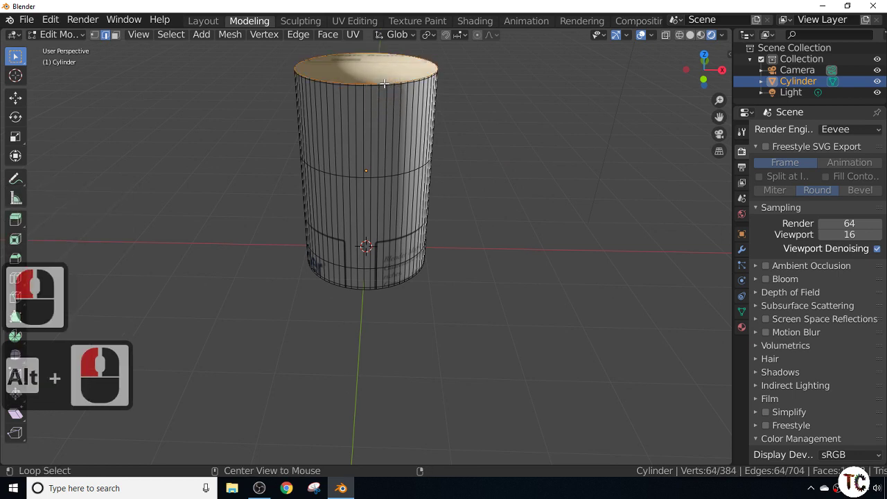
pyautogui.rightClick(388, 85)
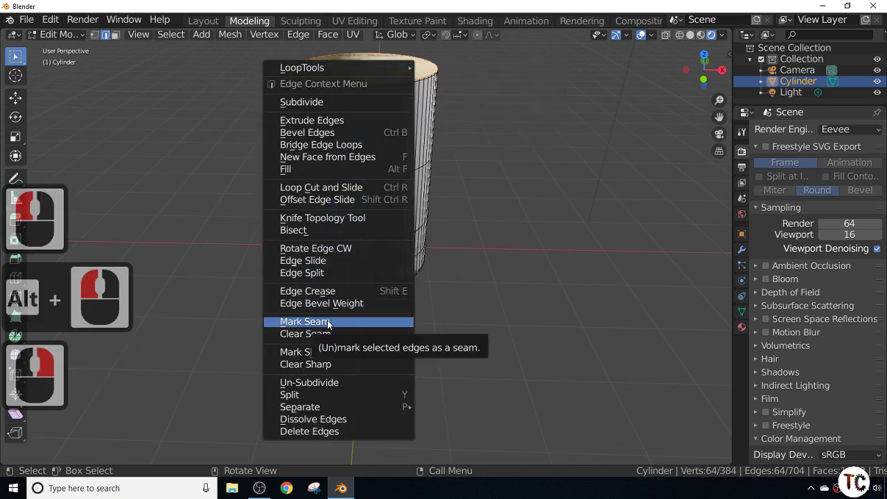
pyautogui.click(331, 321)
pyautogui.scroll(-3)
pyautogui.scroll(3)
pyautogui.scroll(-3)
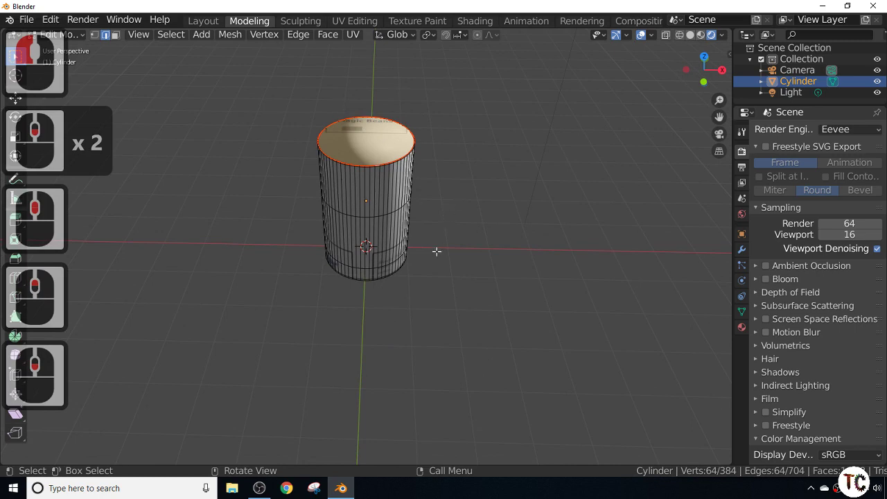
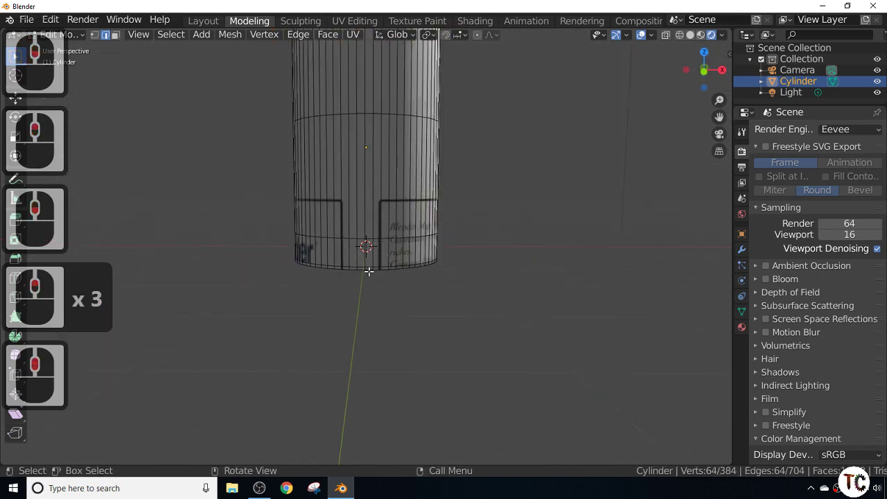
# - Mark the bottom rim loop and one vertical side edge as UV seams
pyautogui.click(369, 270)
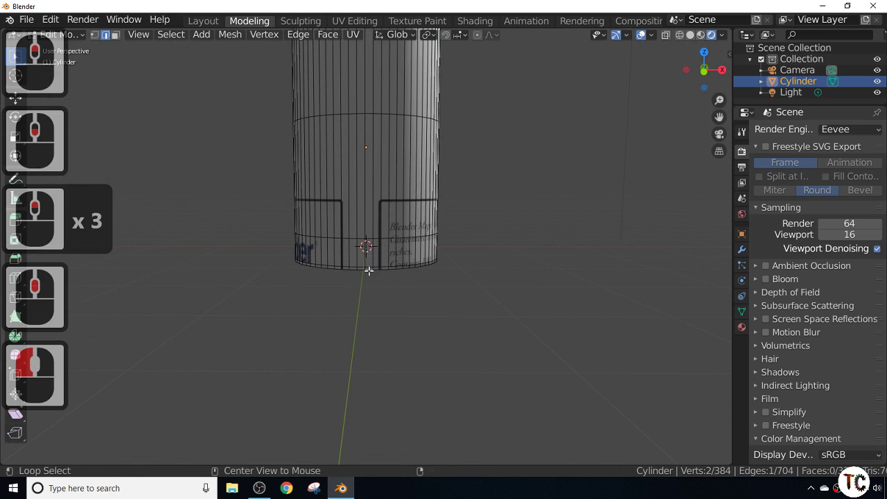
pyautogui.click(369, 269)
pyautogui.rightClick(372, 273)
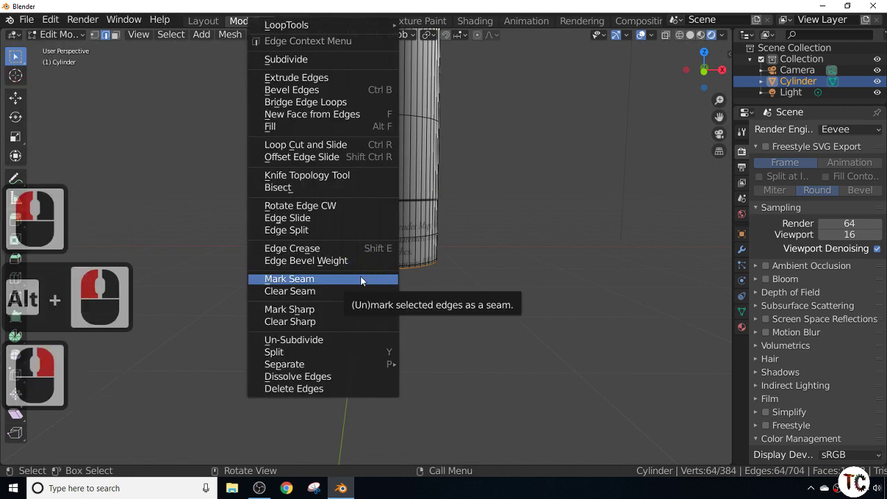
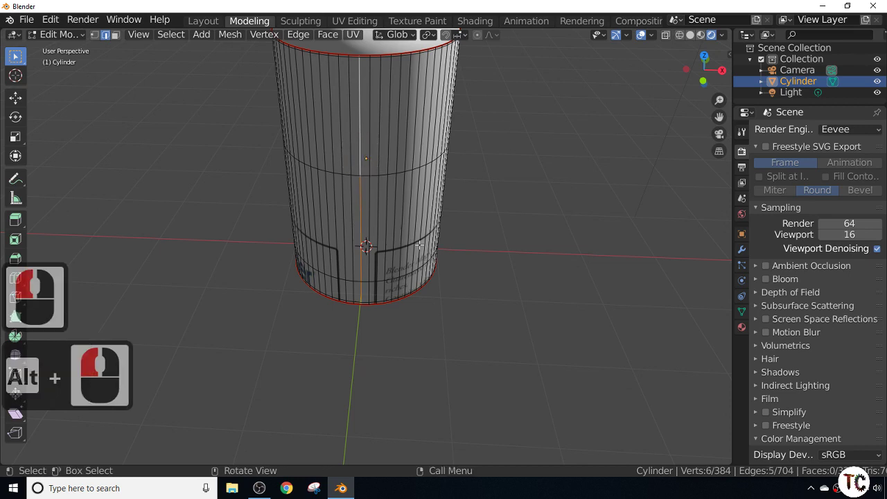
pyautogui.rightClick(364, 230)
pyautogui.click(337, 272)
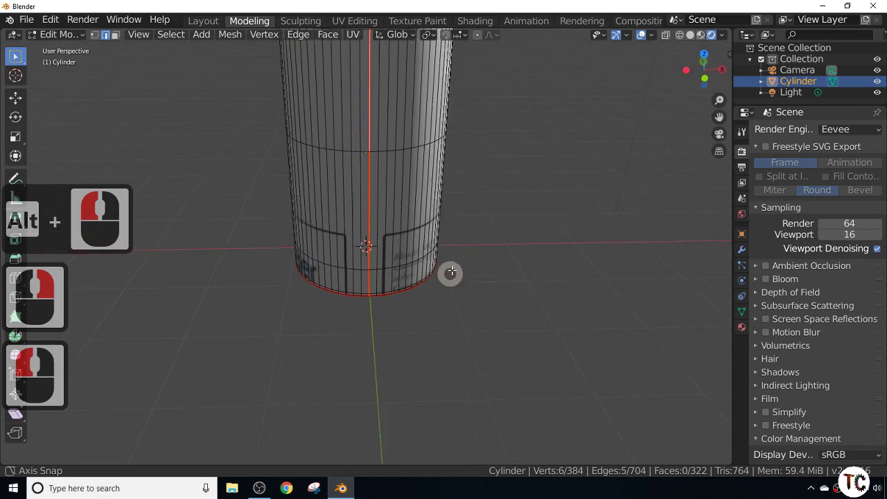
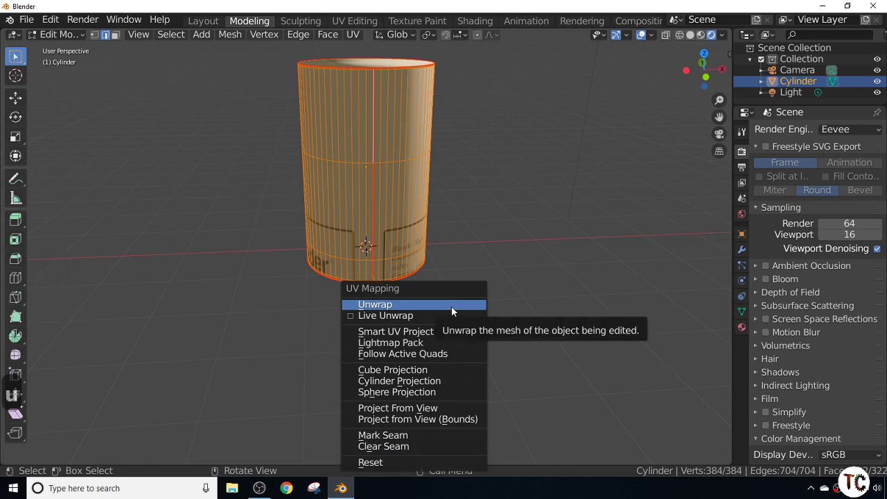
# - Select the whole cylinder and unwrap its UVs along the marked seams
pyautogui.click(452, 305)
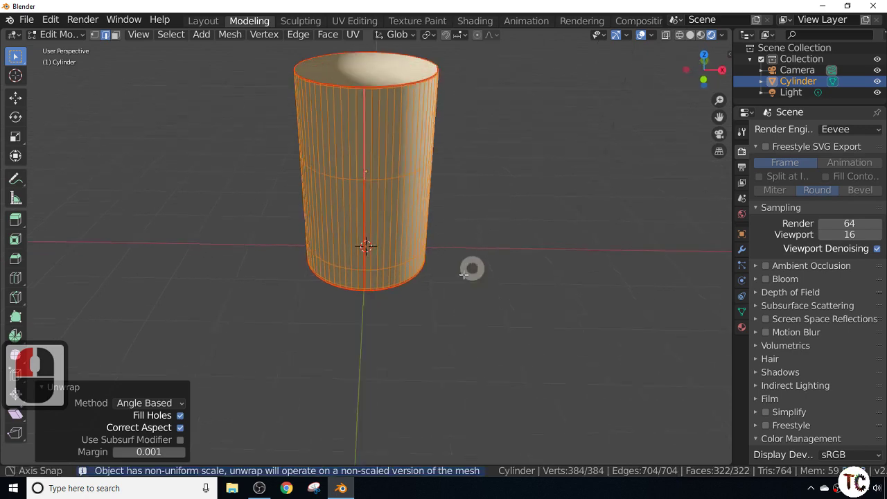
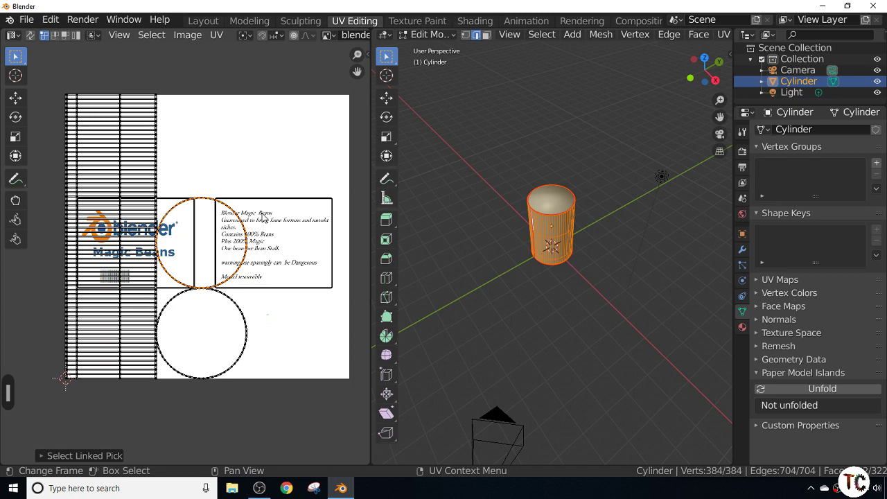
# - Start moving the unwrapped UV islands over the label image in the UV editor
pyautogui.press('g')
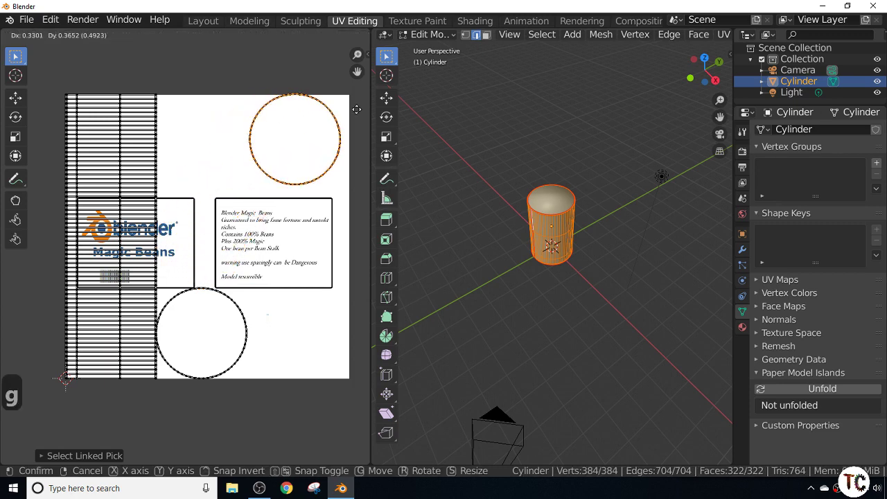
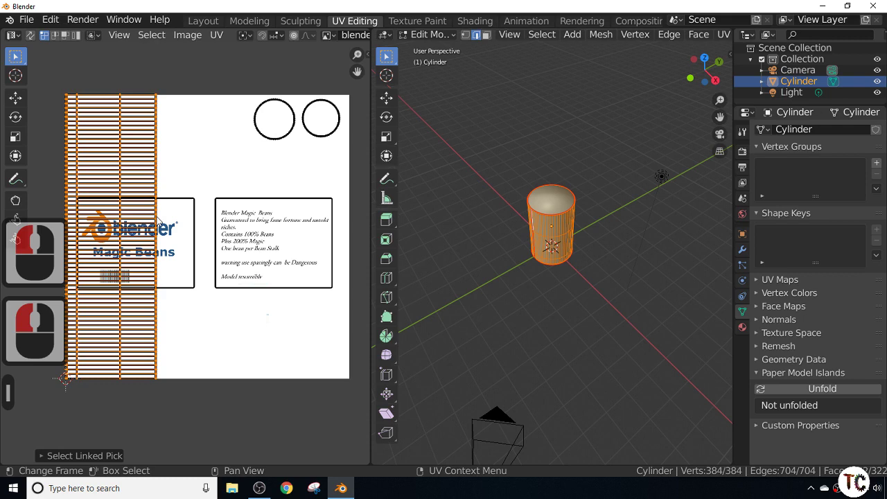
# - Rotate the body UV strip by 90 and then 180 degrees
pyautogui.press('r')
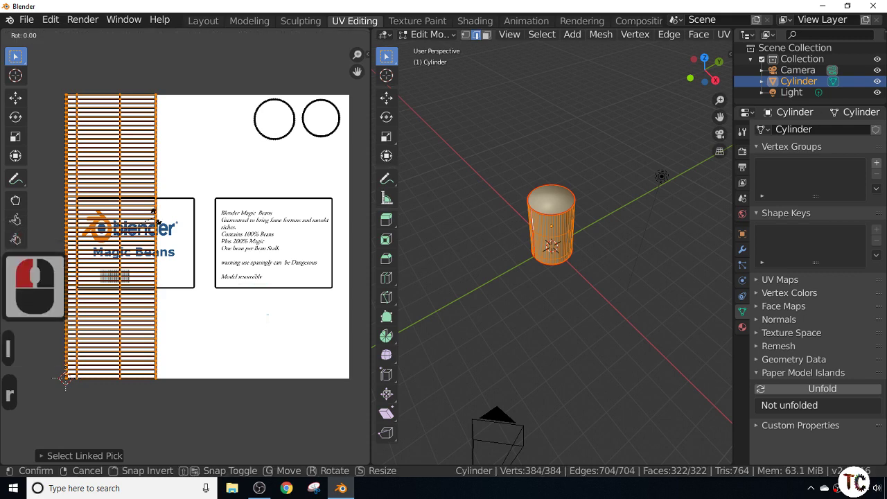
pyautogui.press('9')
pyautogui.write('90')
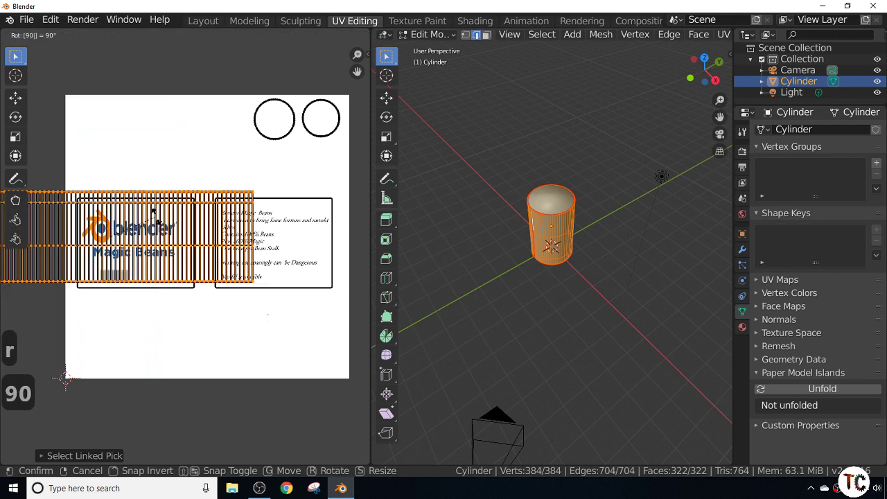
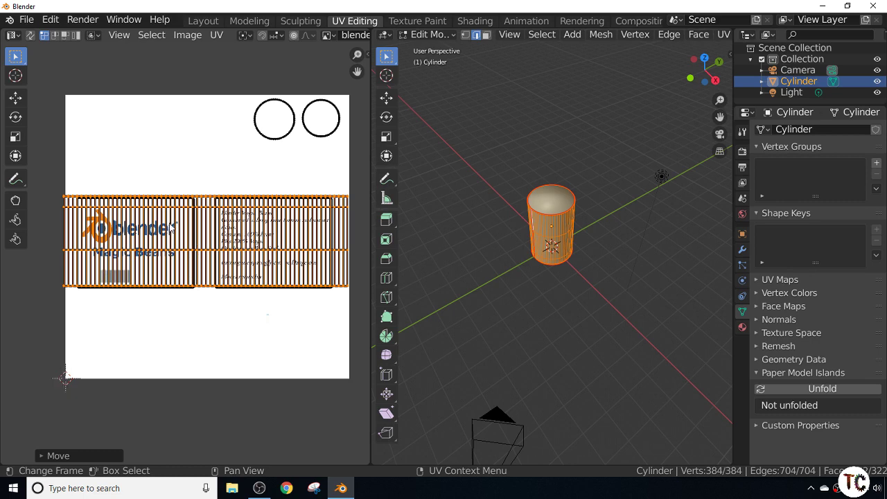
pyautogui.press('r')
pyautogui.press('1')
pyautogui.write('180')
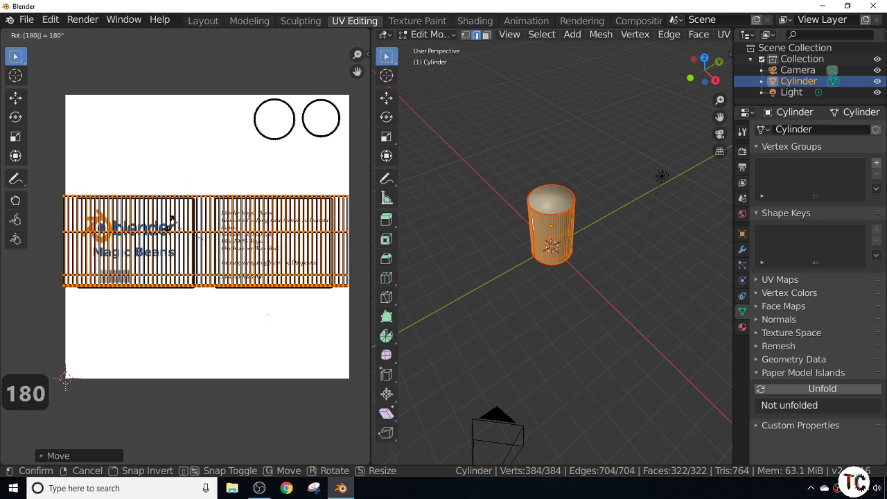
pyautogui.press('Return')
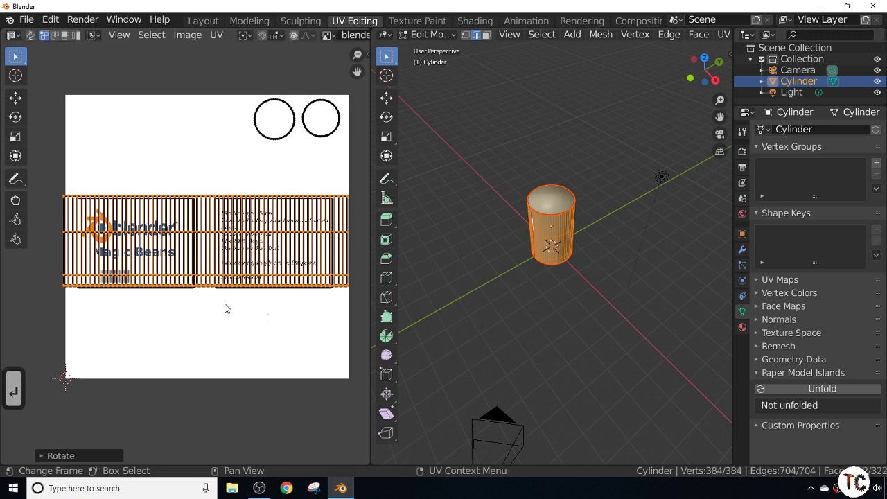
# - Stretch the UV strip along Y and resize it to cover the label area of the image
pyautogui.press('s')
pyautogui.write('sy')
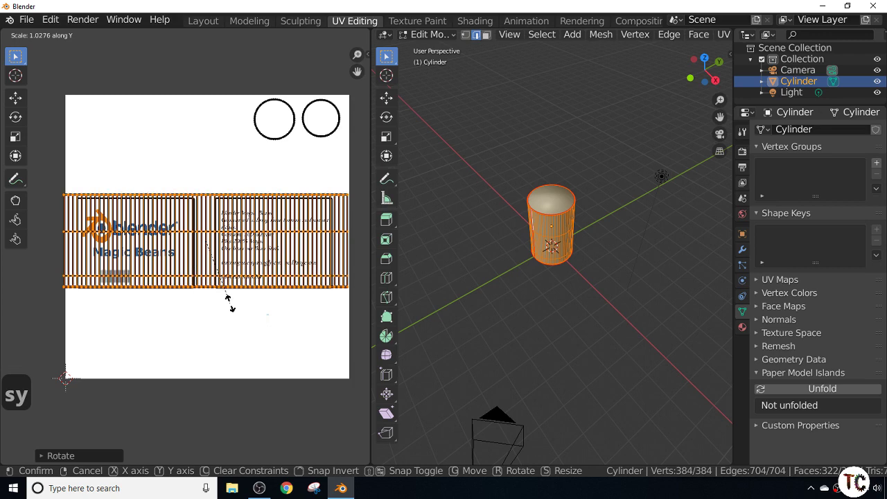
pyautogui.write('sy')
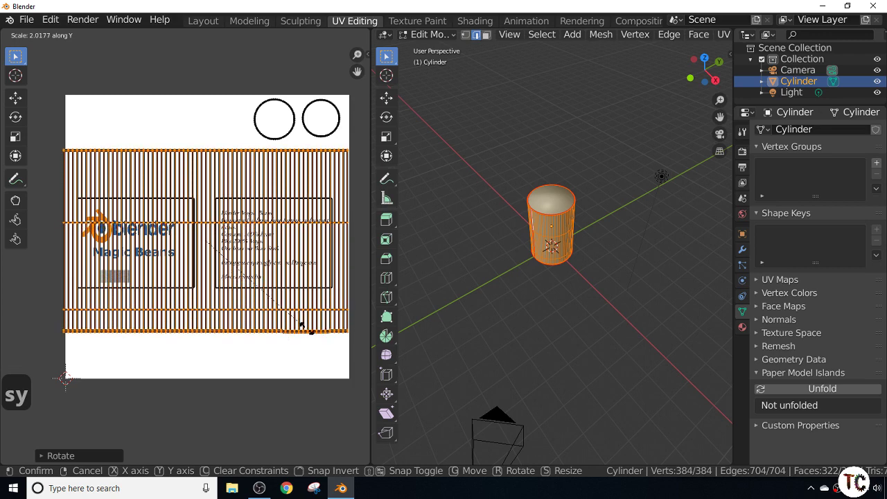
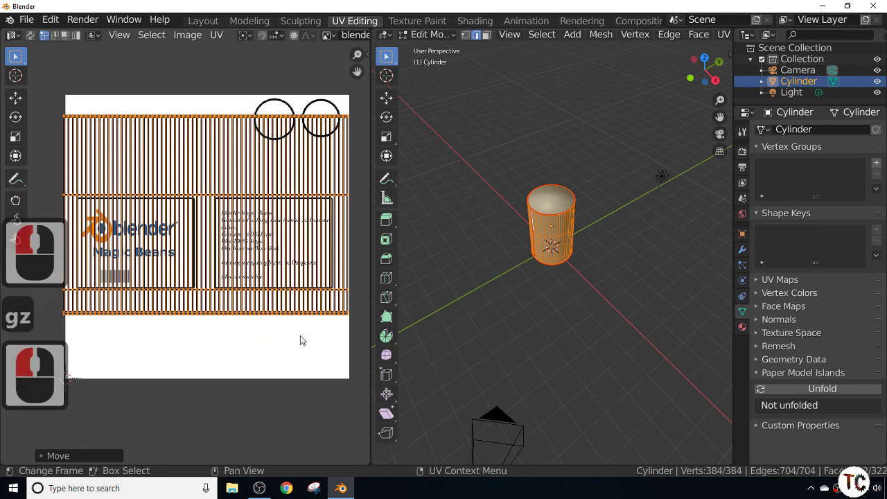
pyautogui.press('s')
pyautogui.press('s')
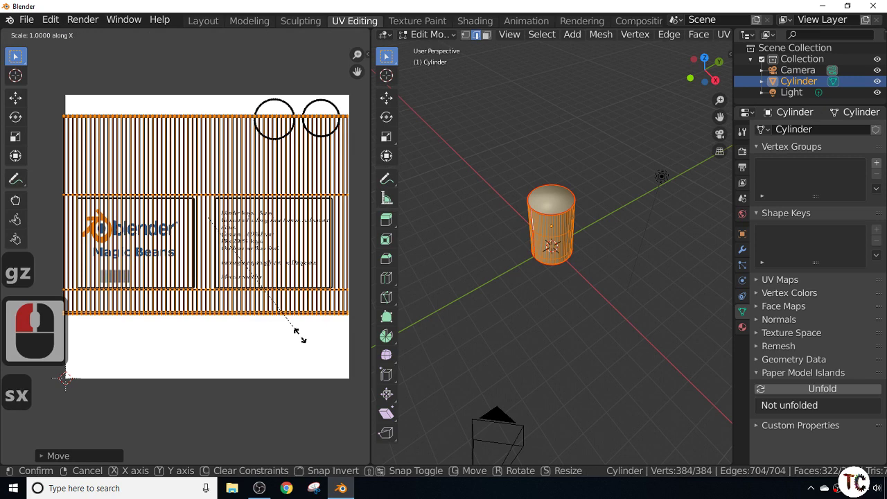
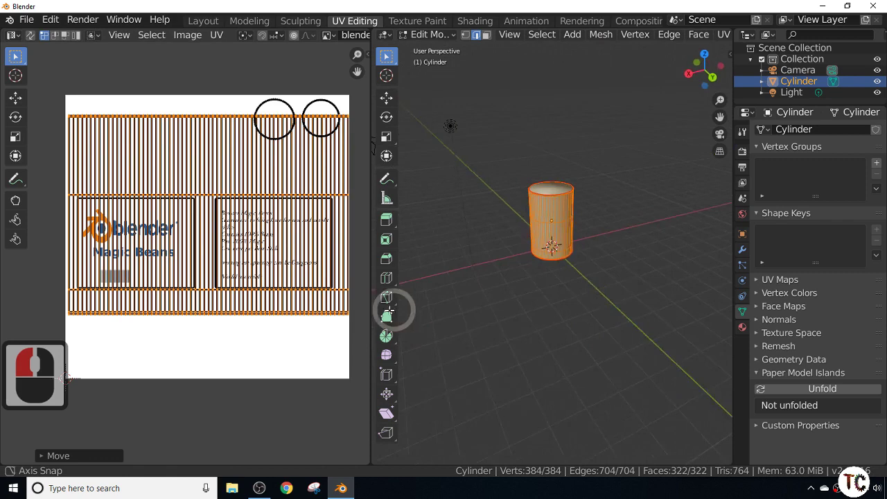
# - Leave Edit Mode, orbit to inspect the wrapped label, then return to the Layout workspace
pyautogui.middleClick(377, 314)
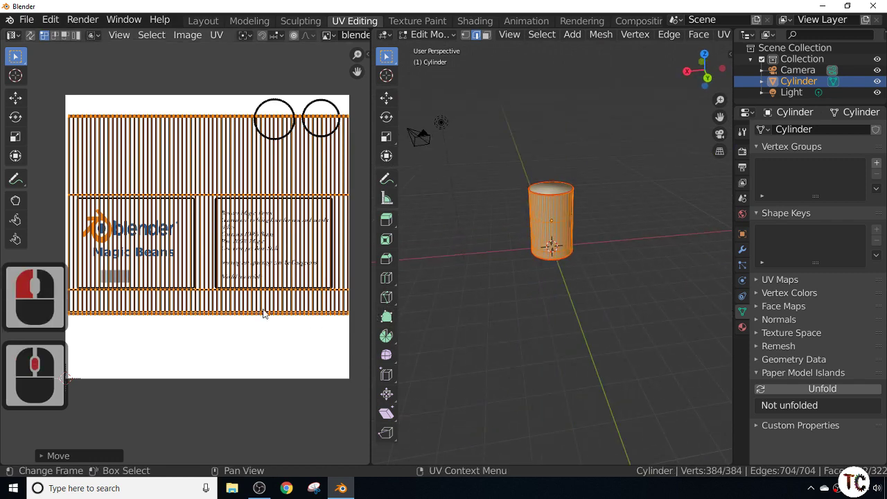
pyautogui.press('Tab')
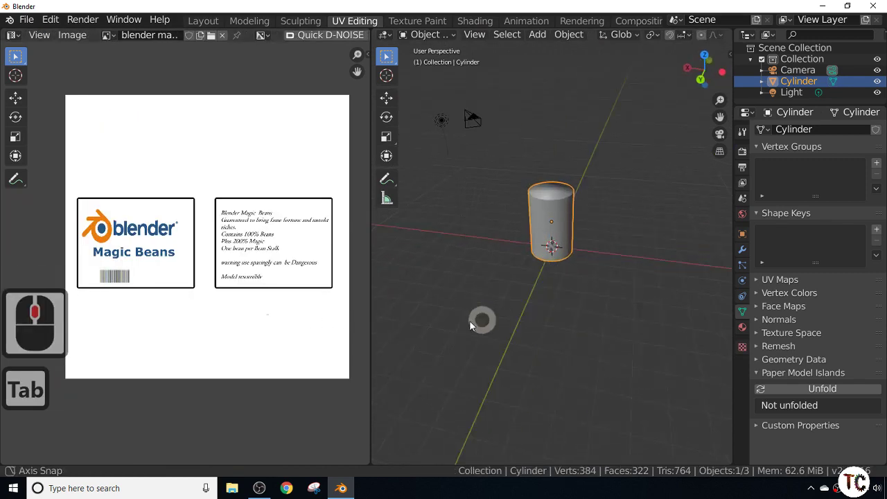
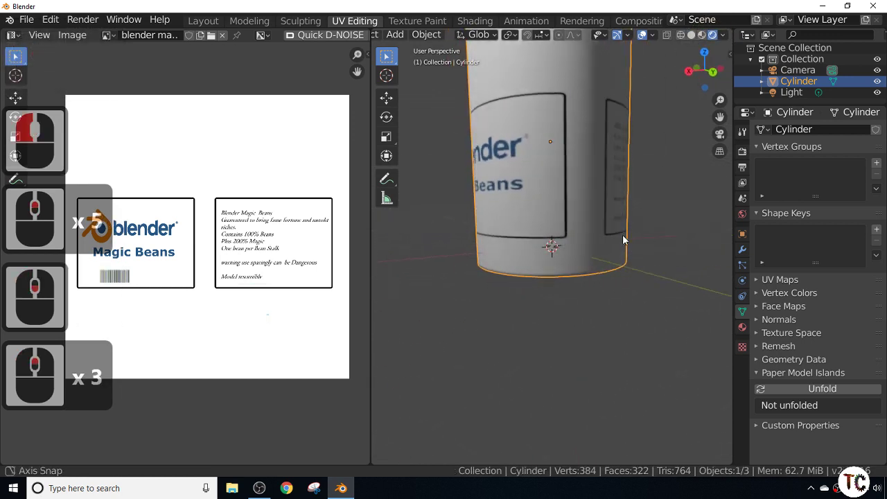
pyautogui.scroll(3)
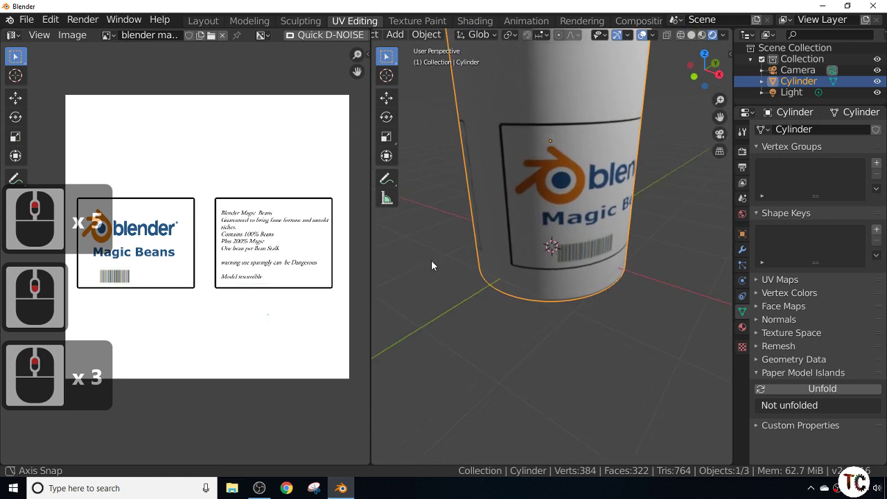
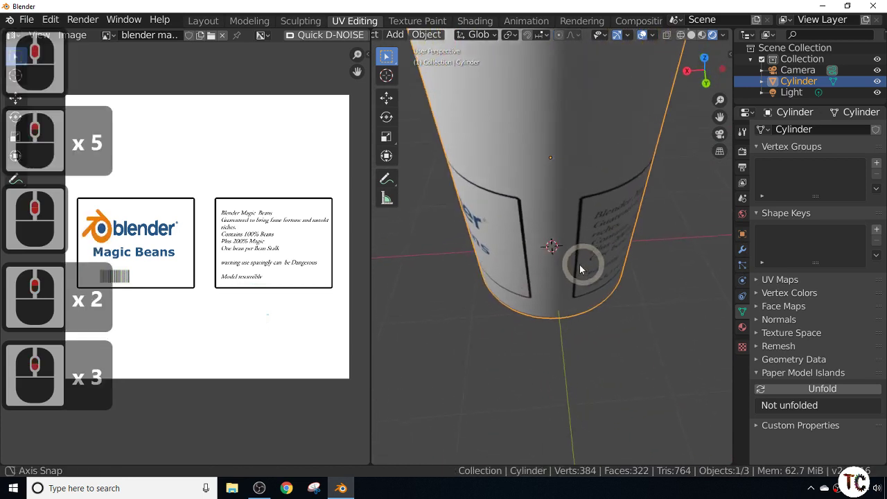
pyautogui.middleClick(557, 254)
pyautogui.scroll(-3)
pyautogui.scroll(3)
pyautogui.scroll(-3)
pyautogui.middleClick(593, 231)
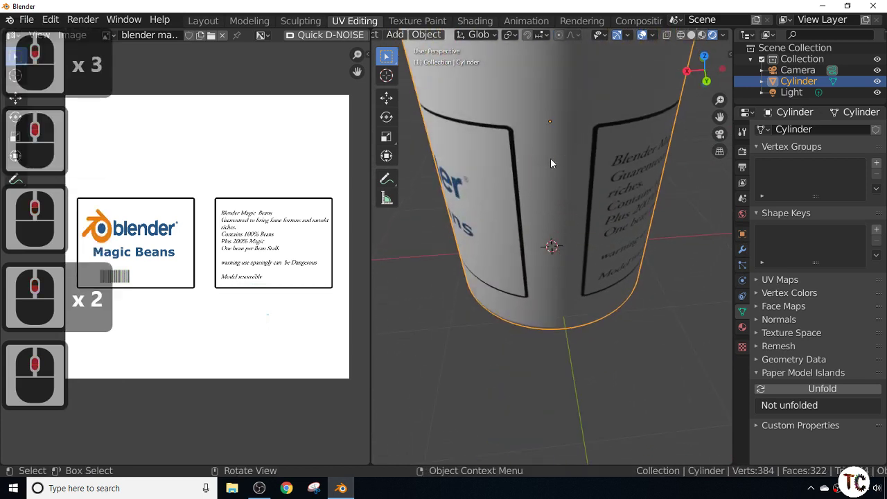
pyautogui.click(555, 177)
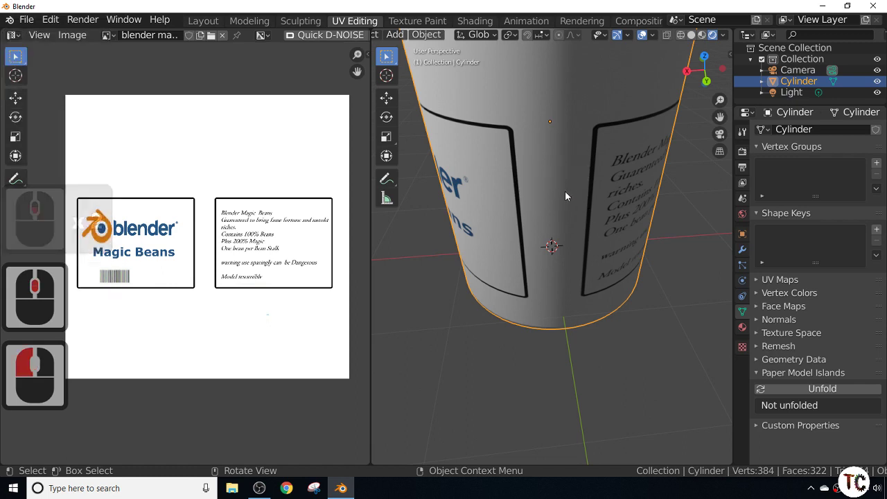
pyautogui.middleClick(568, 235)
pyautogui.scroll(-3)
pyautogui.middleClick(589, 186)
pyautogui.scroll(-3)
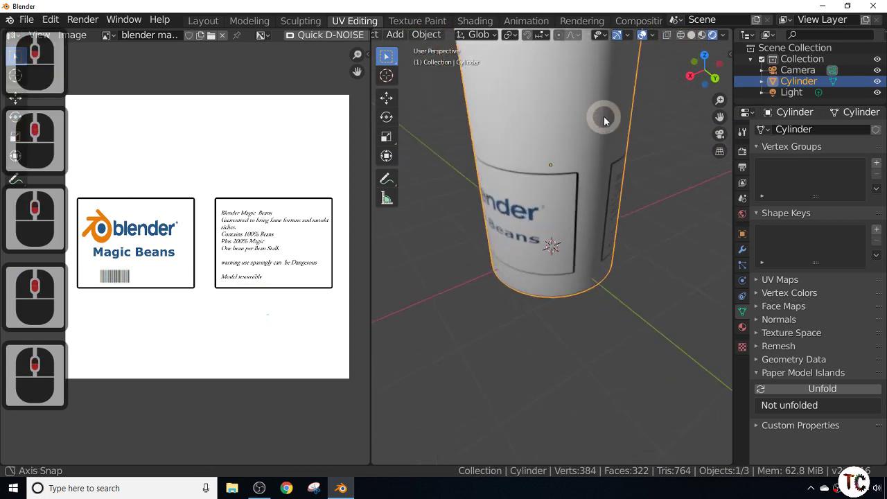
pyautogui.middleClick(594, 99)
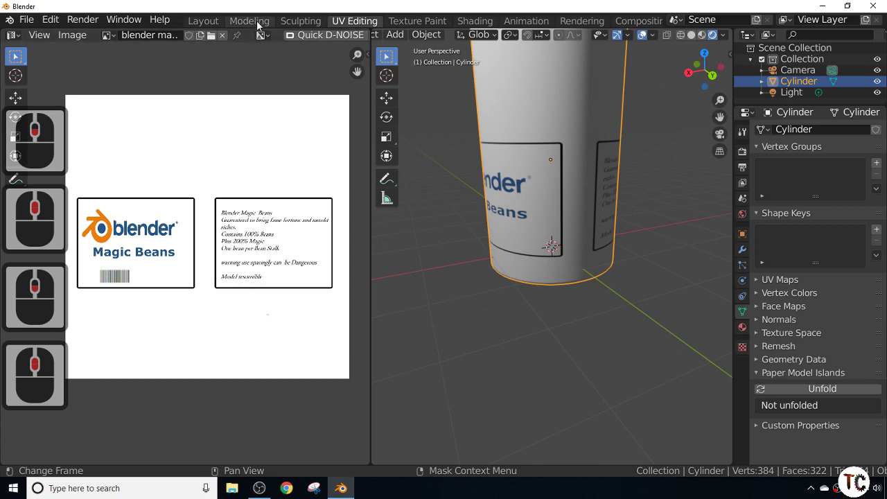
pyautogui.click(261, 24)
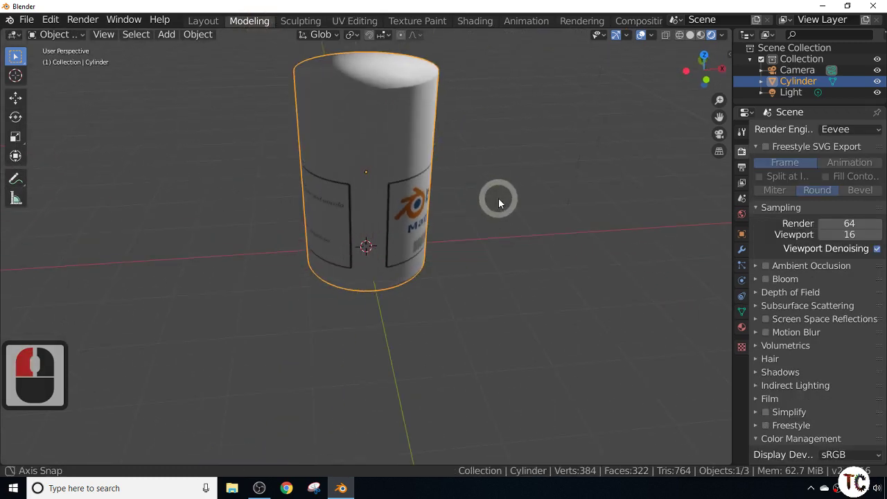
# - Edge-slide a vertical edge of the cylinder until it meets the back label's border
pyautogui.press('Tab')
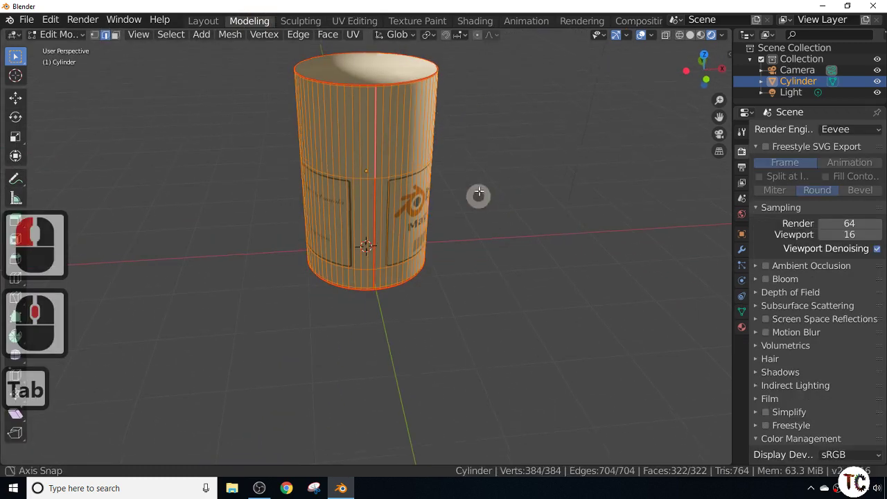
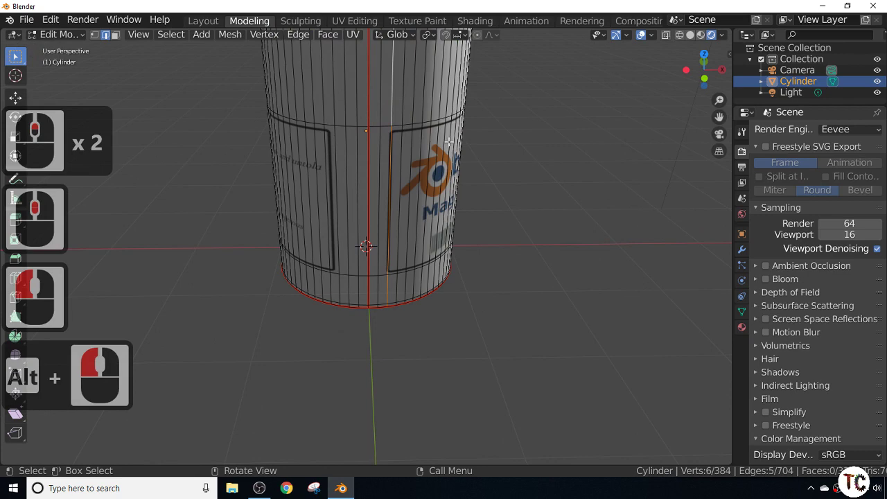
pyautogui.press('g')
pyautogui.press('g')
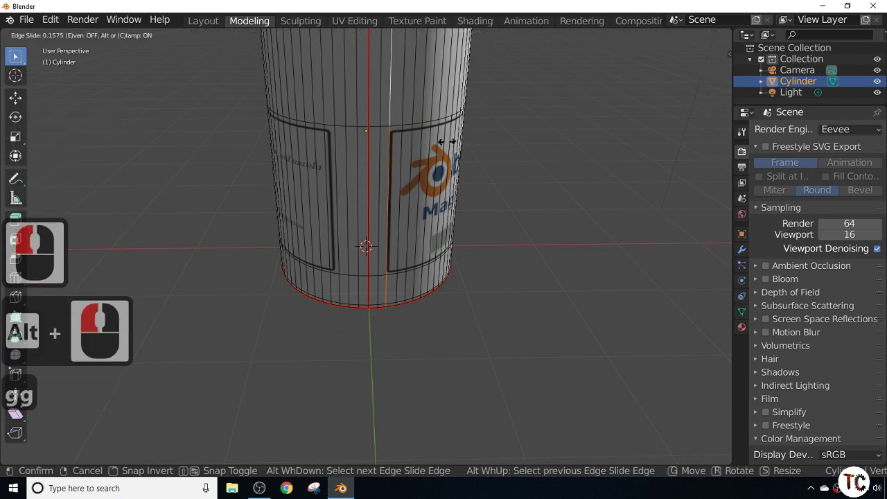
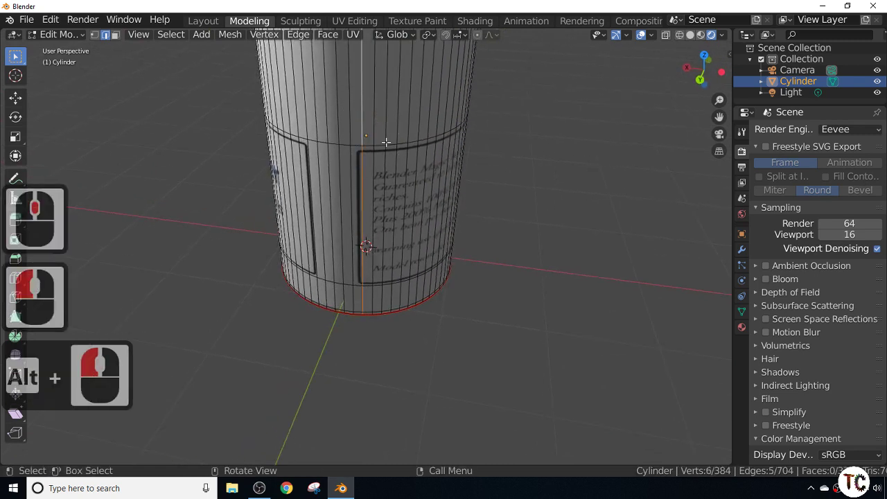
pyautogui.press('g')
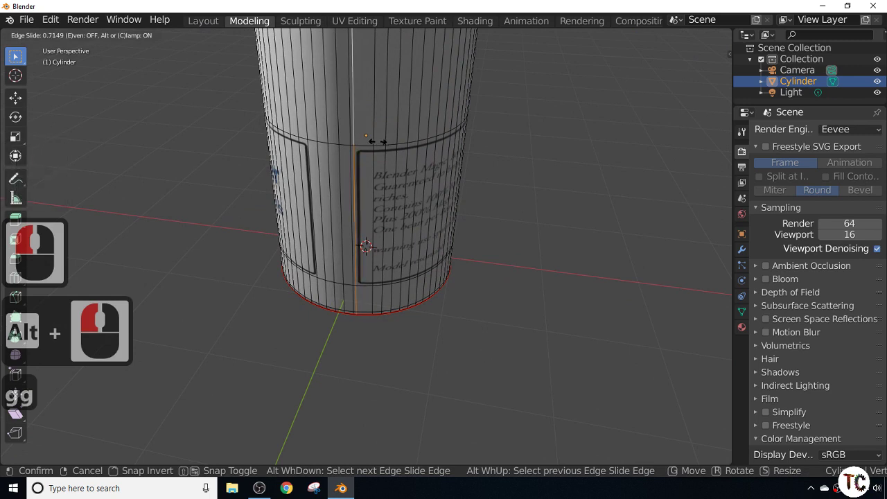
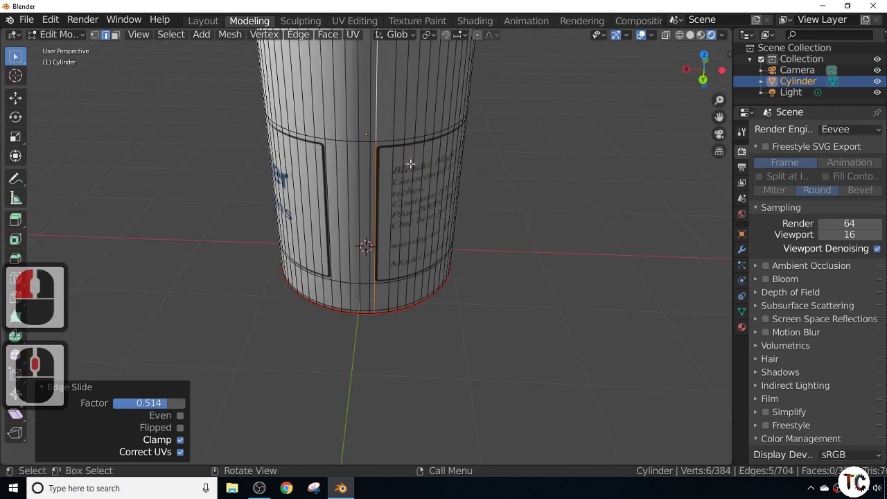
pyautogui.press('ctrl+z')
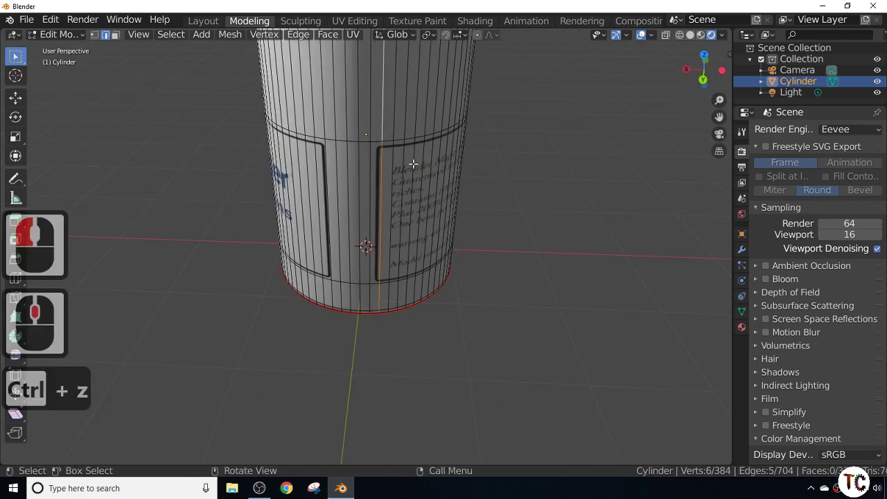
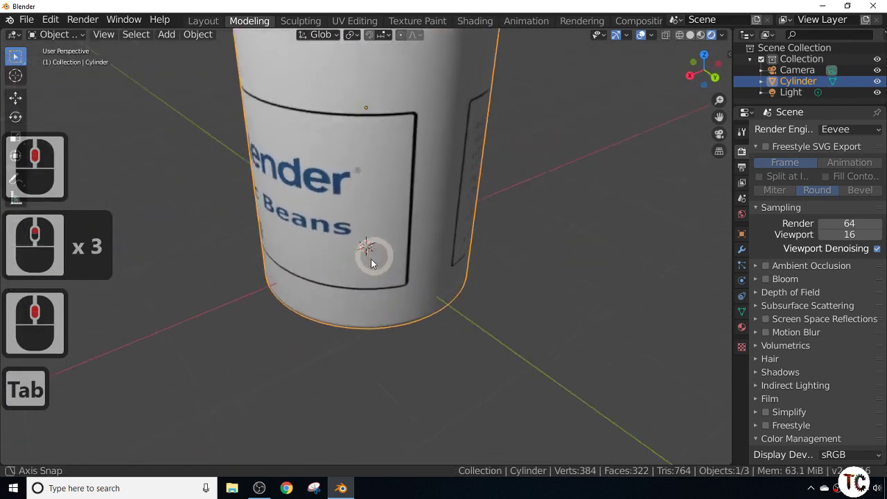
pyautogui.middleClick(365, 256)
pyautogui.scroll(-3)
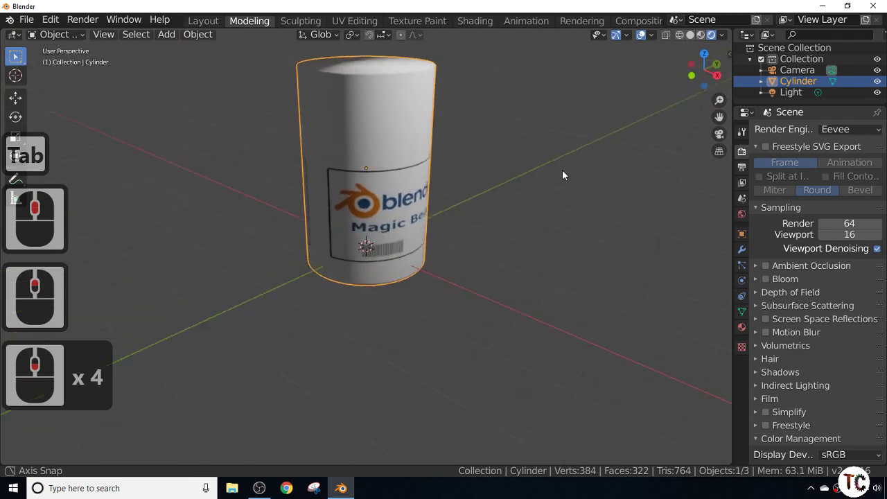
pyautogui.middleClick(517, 167)
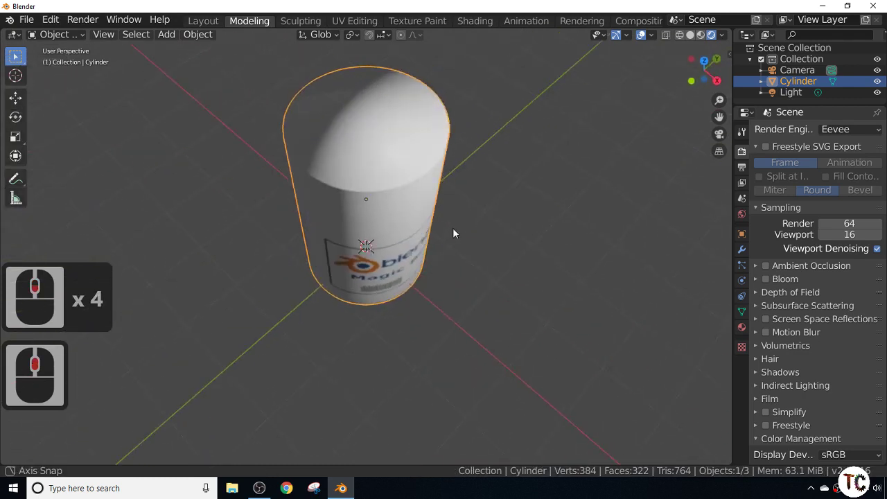
pyautogui.middleClick(460, 199)
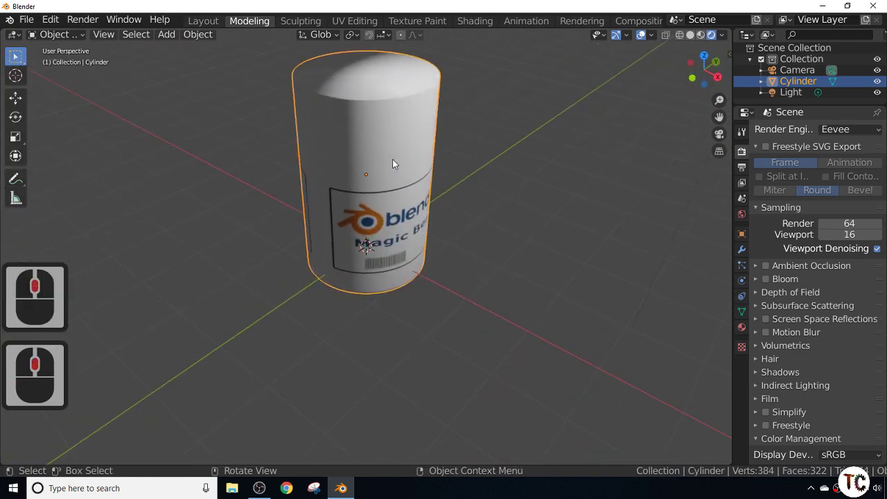
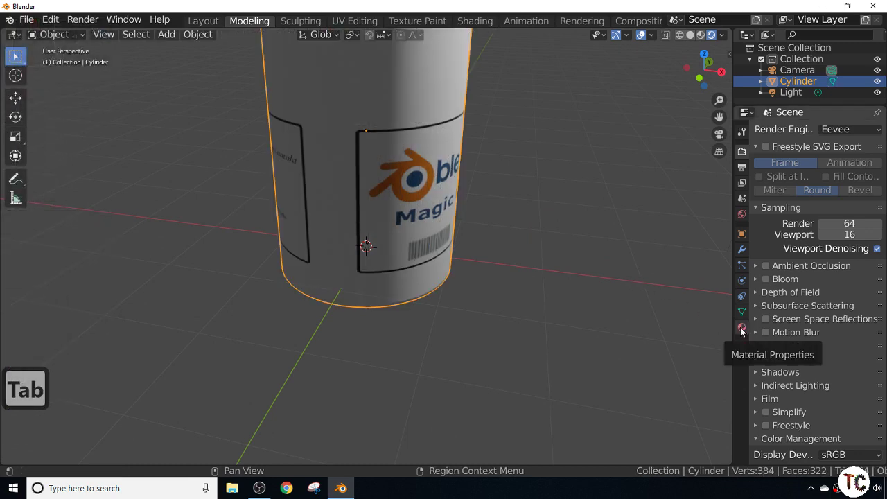
# - Rename the cylinder's material to 'label' and add a second empty material slot
pyautogui.click(744, 331)
pyautogui.moveTo(808, 246); pyautogui.dragTo(876, 306)
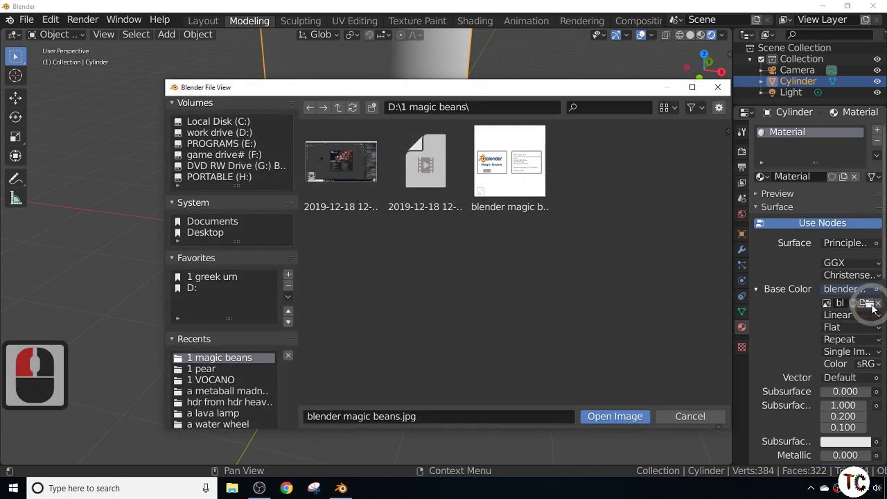
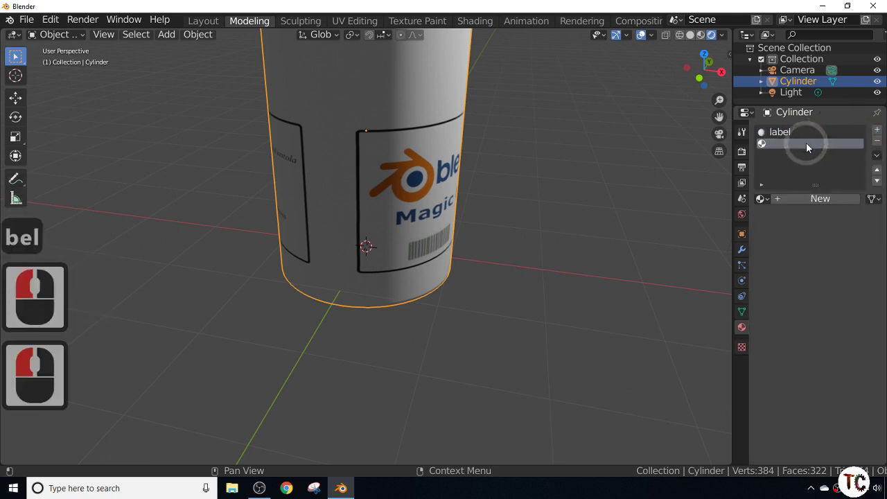
pyautogui.doubleClick(810, 146)
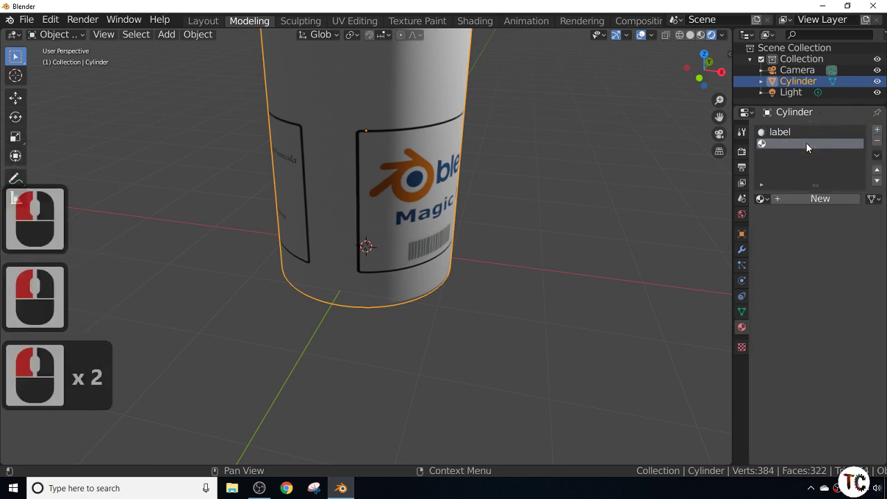
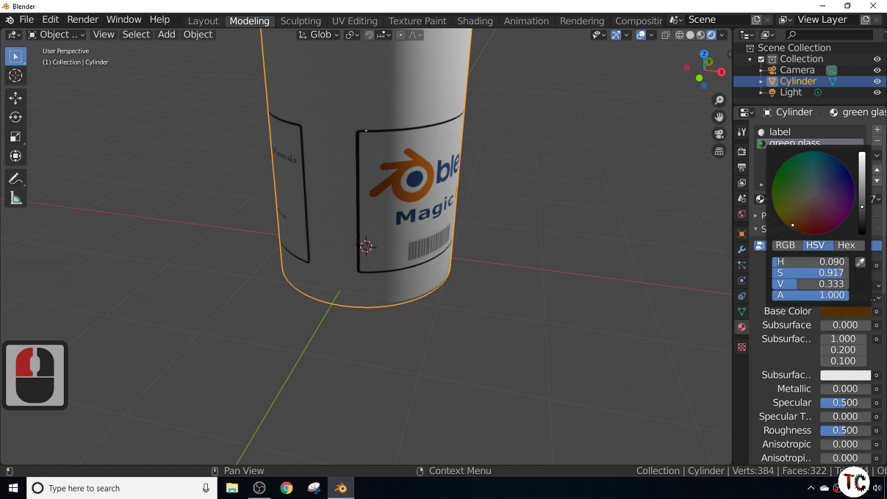
# - Confirm the dark brown base colour and raise the green glass Metallic to 0.806
pyautogui.click(797, 227)
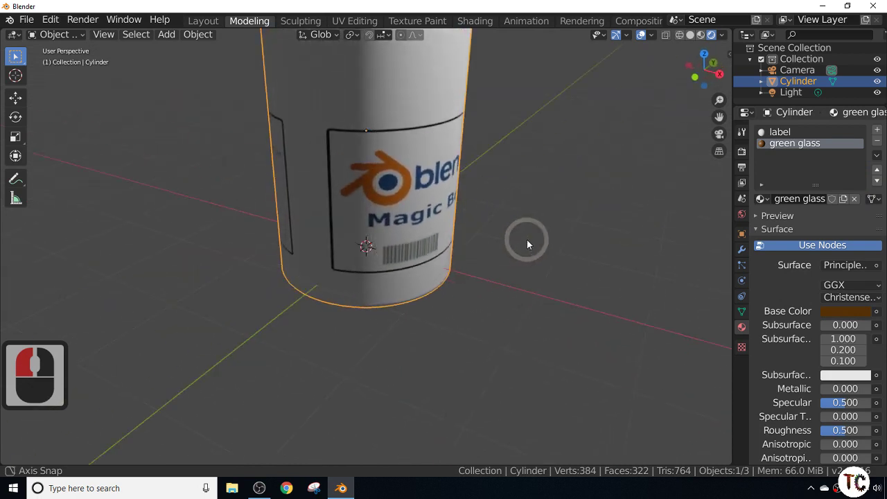
pyautogui.middleClick(574, 248)
pyautogui.scroll(3)
pyautogui.middleClick(542, 231)
pyautogui.scroll(3)
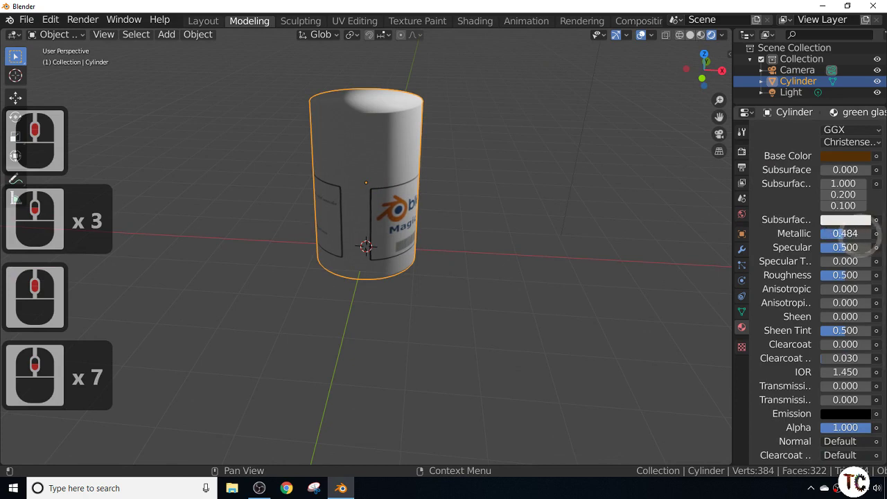
pyautogui.scroll(-3)
pyautogui.click(865, 235)
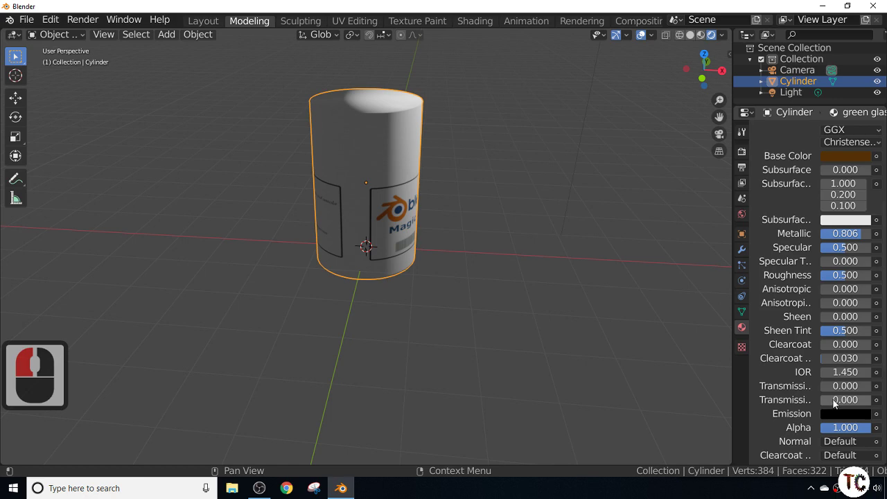
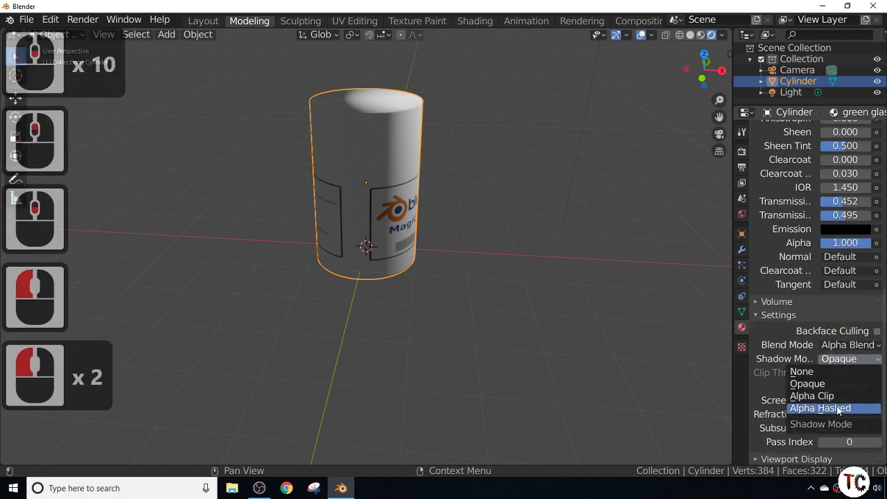
# - Set Shadow Mode Alpha Clip with Alpha Blend and lower Alpha to 0.29
pyautogui.click(836, 394)
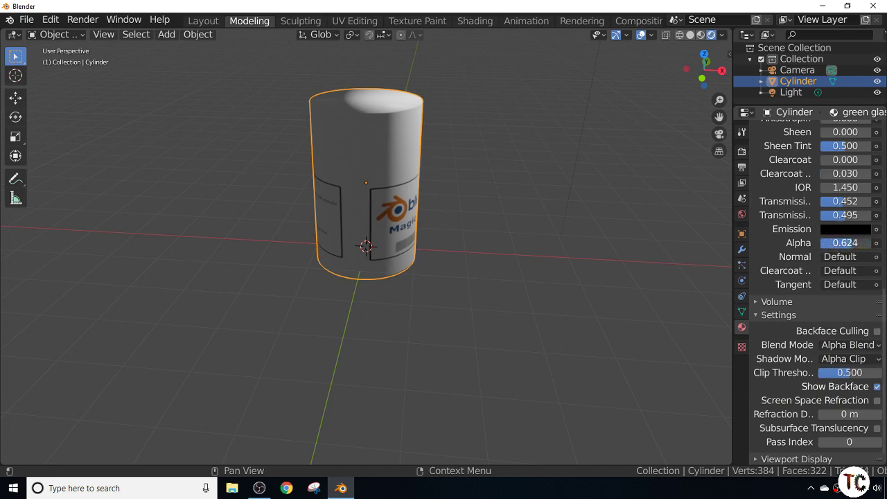
pyautogui.click(839, 245)
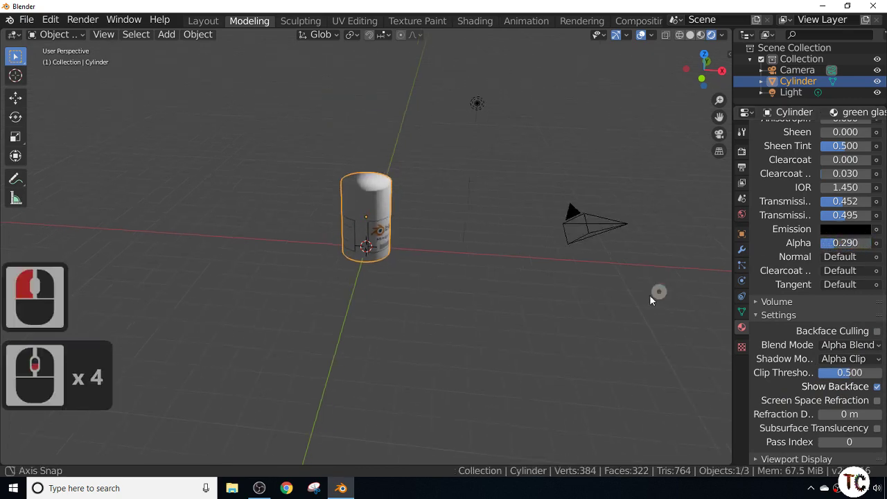
pyautogui.scroll(-3)
pyautogui.middleClick(664, 289)
pyautogui.scroll(-3)
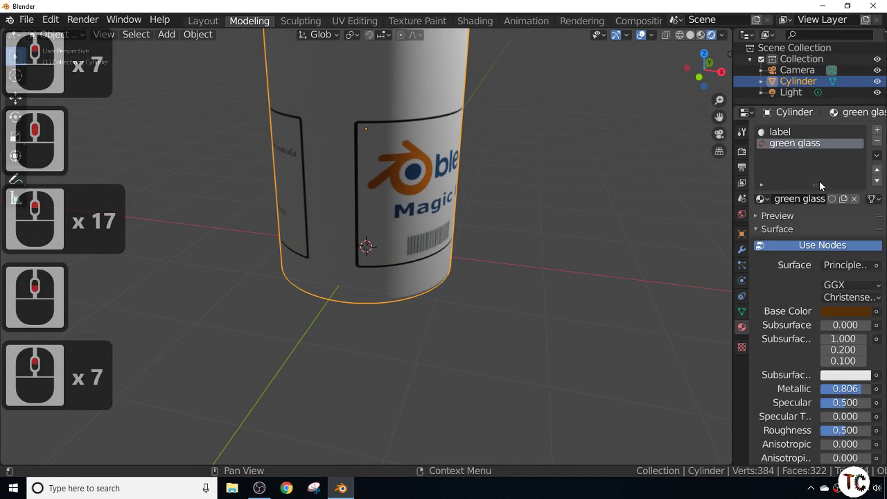
# - Rename the 'green glass' material to 'brown glass'
pyautogui.doubleClick(784, 147)
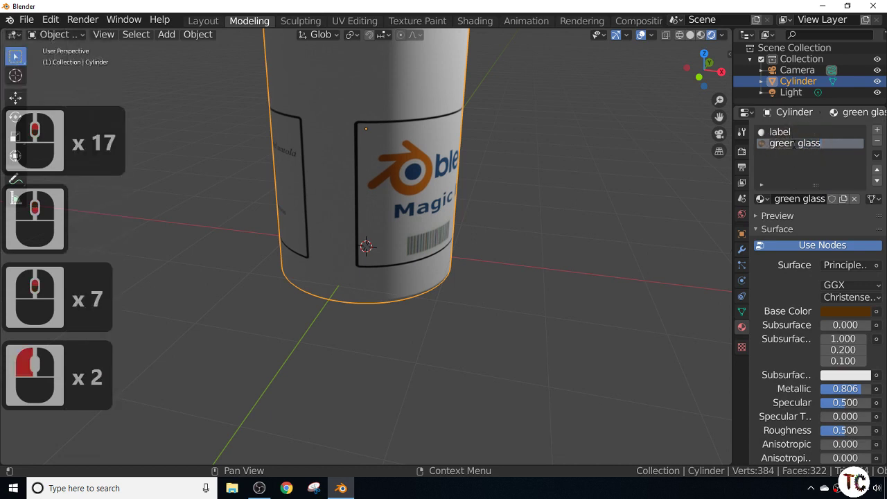
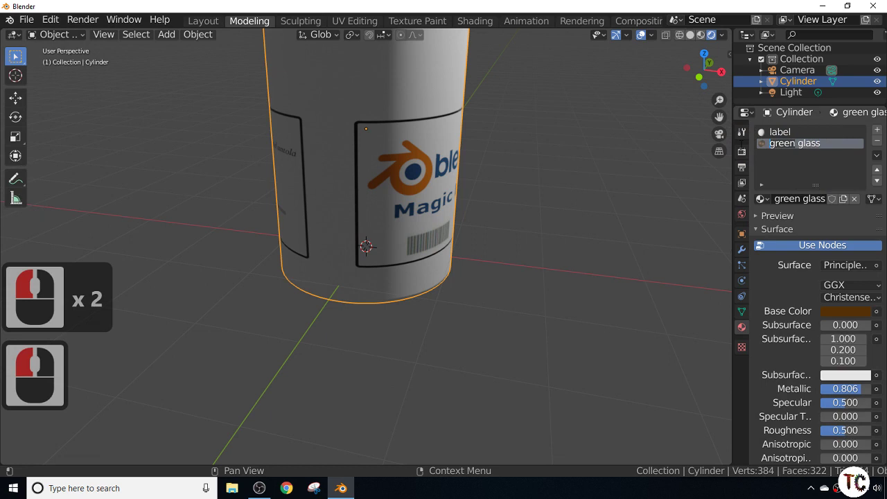
pyautogui.write('bl')
pyautogui.press('BackSpace')
pyautogui.write('ow')
pyautogui.press('Return')
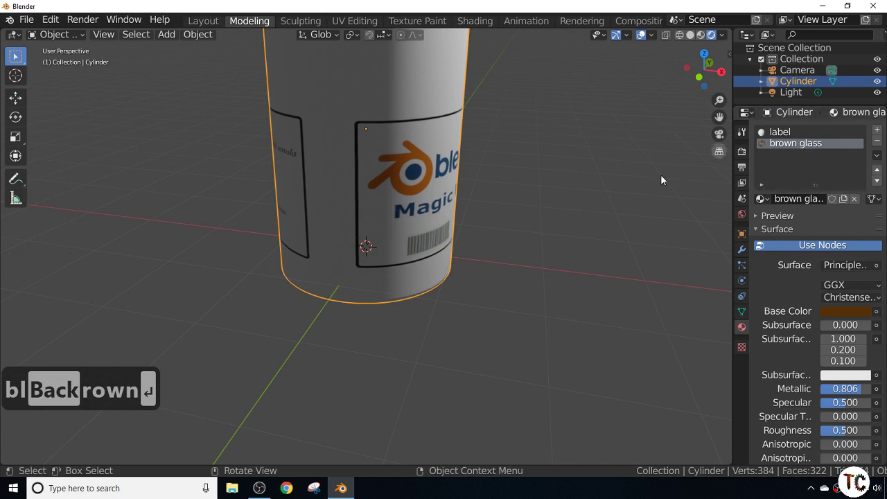
# - Dismiss the object rename popup and keep the brown glass slot selected
pyautogui.press('F2')
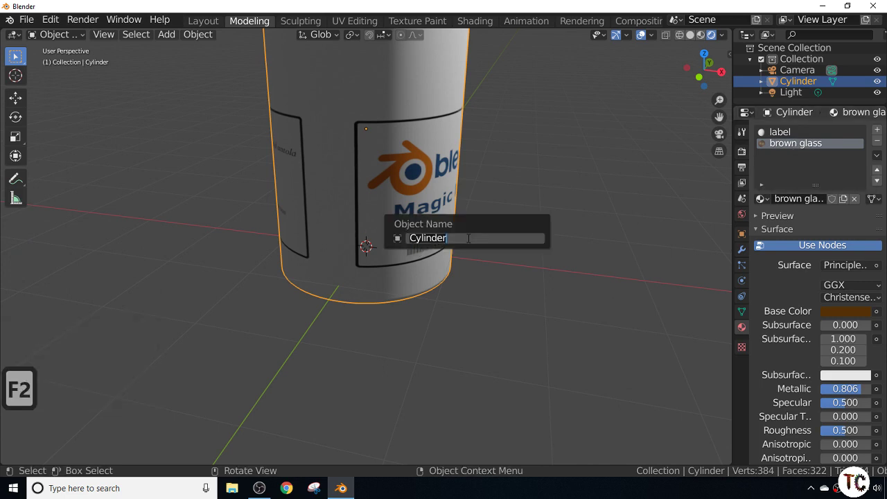
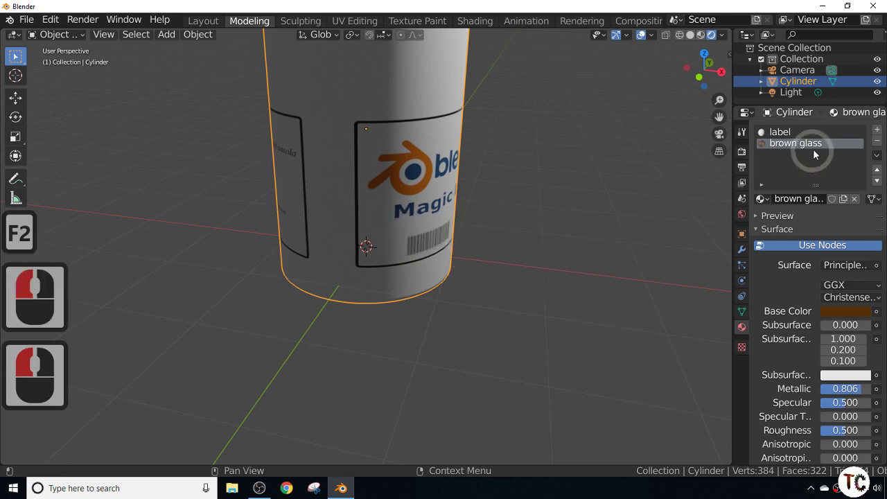
pyautogui.click(816, 149)
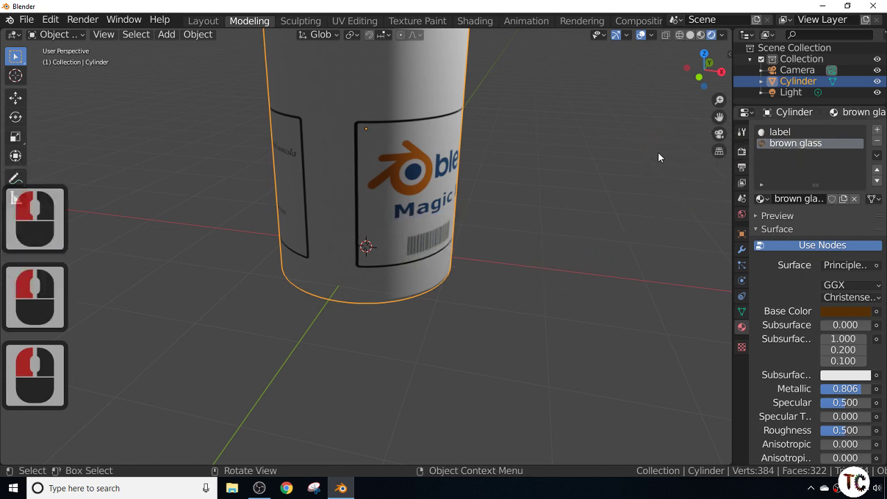
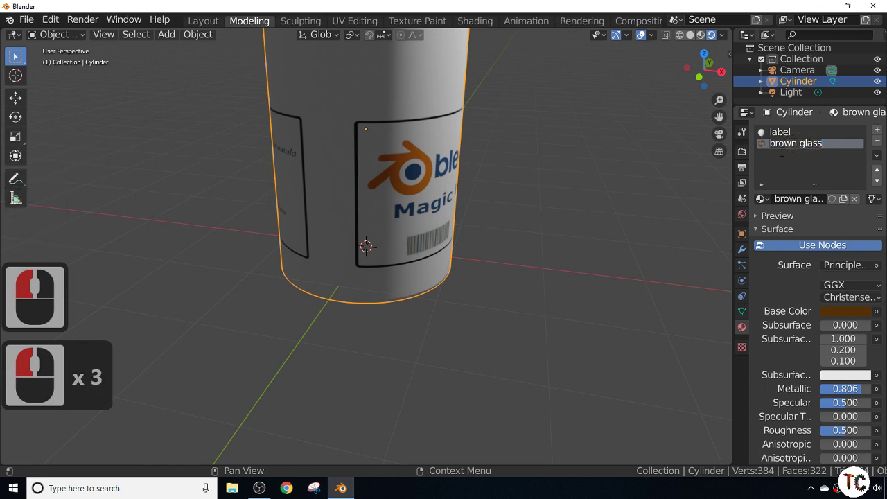
pyautogui.click(788, 161)
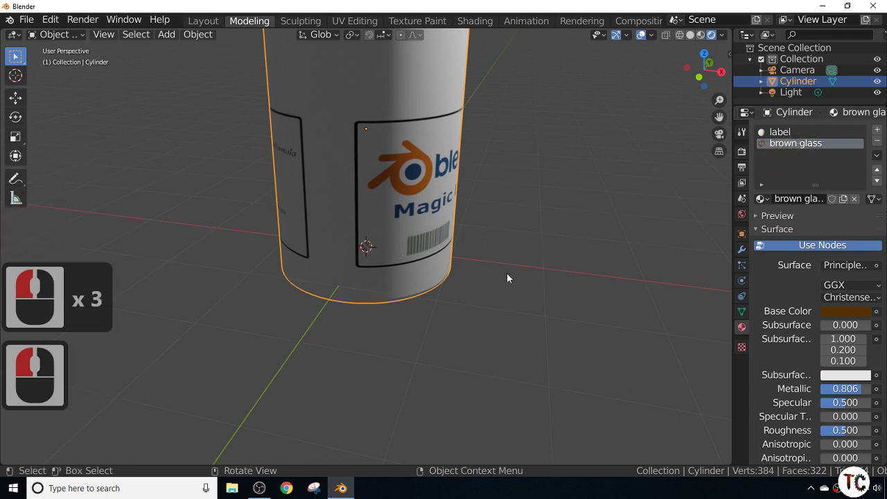
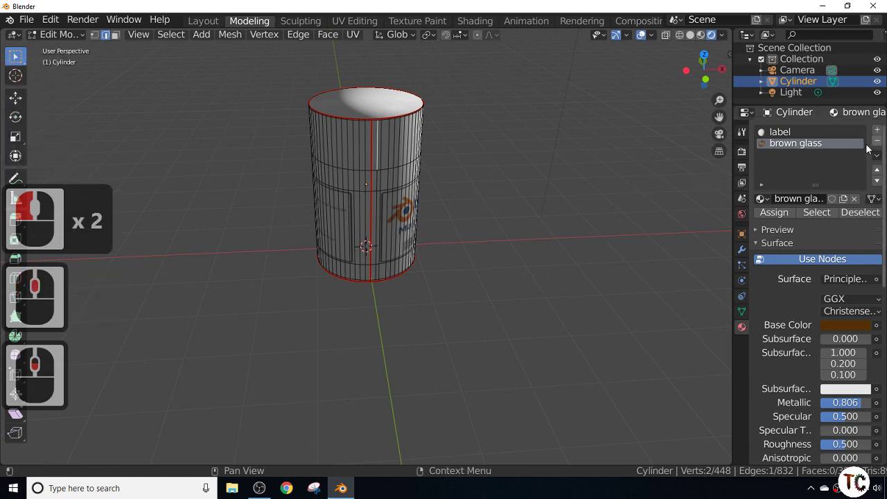
# - Add a third material slot and select the faces around the label panels
pyautogui.click(882, 133)
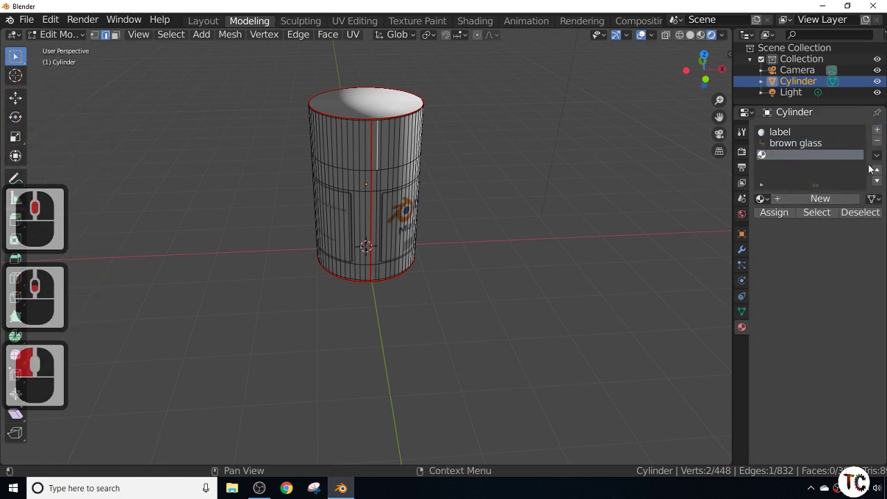
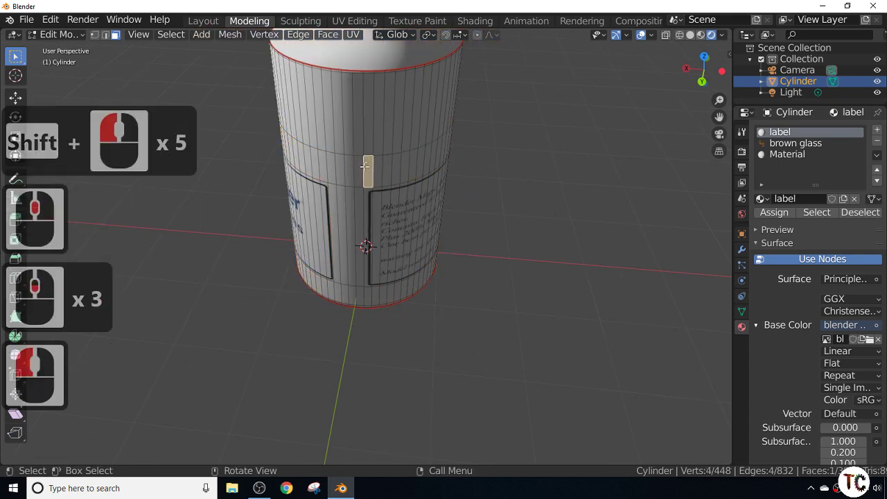
pyautogui.press('ctrl+z')
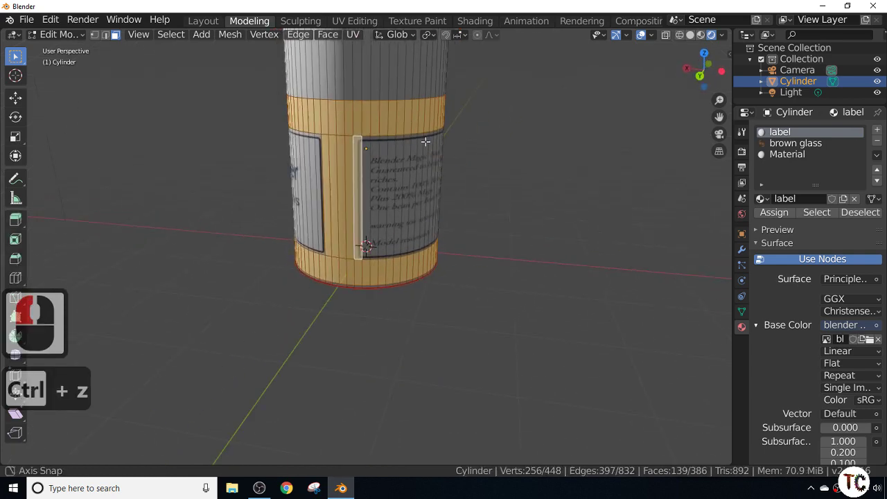
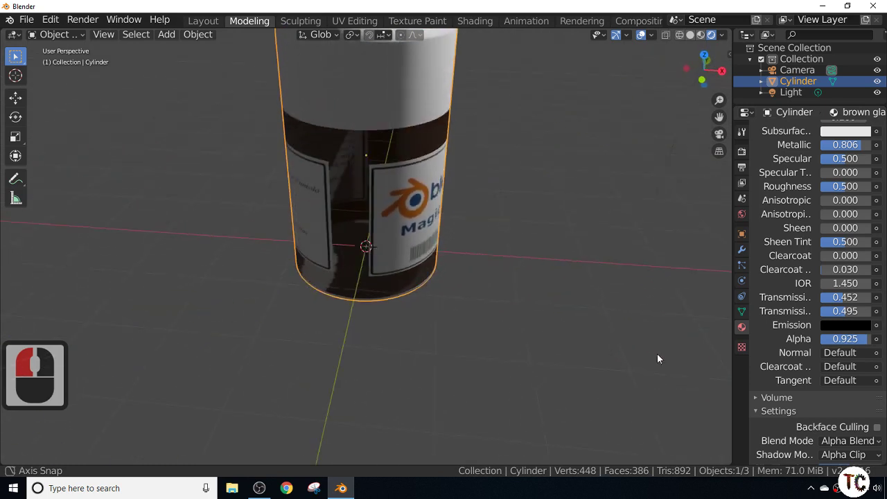
# - Assign the brown glass material to the jar's bottom face
pyautogui.middleClick(486, 179)
pyautogui.click(381, 232)
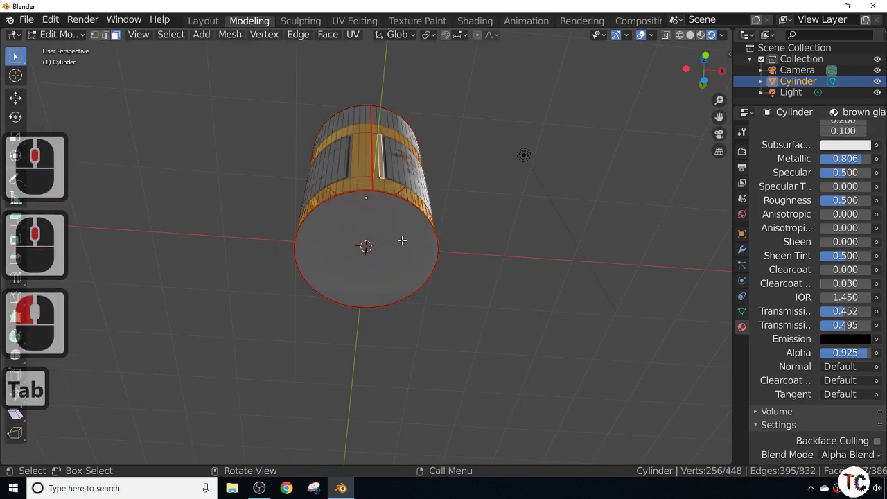
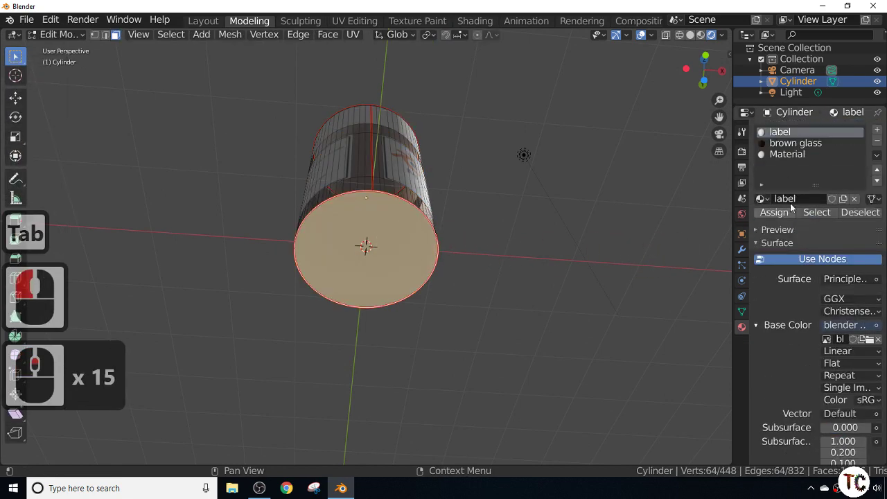
pyautogui.click(792, 144)
pyautogui.click(774, 215)
pyautogui.press('Tab')
# - Check the brown glass body in object mode, then re-enter mesh editing on the jar
pyautogui.middleClick(591, 373)
pyautogui.scroll(-3)
pyautogui.scroll(3)
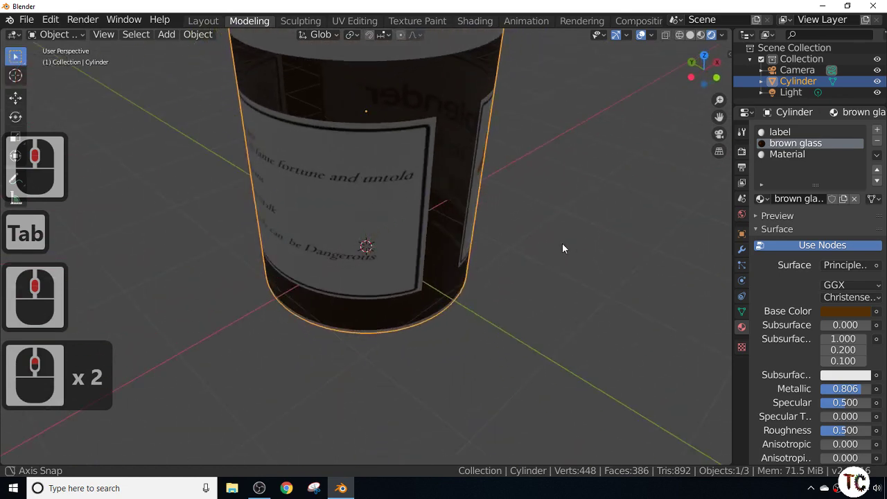
pyautogui.middleClick(545, 269)
pyautogui.scroll(-3)
pyautogui.middleClick(517, 207)
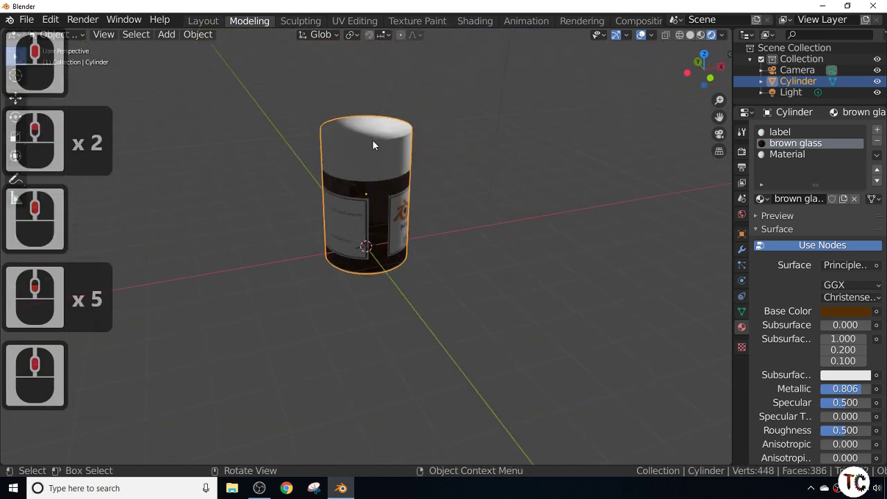
pyautogui.click(378, 151)
pyautogui.press('Tab')
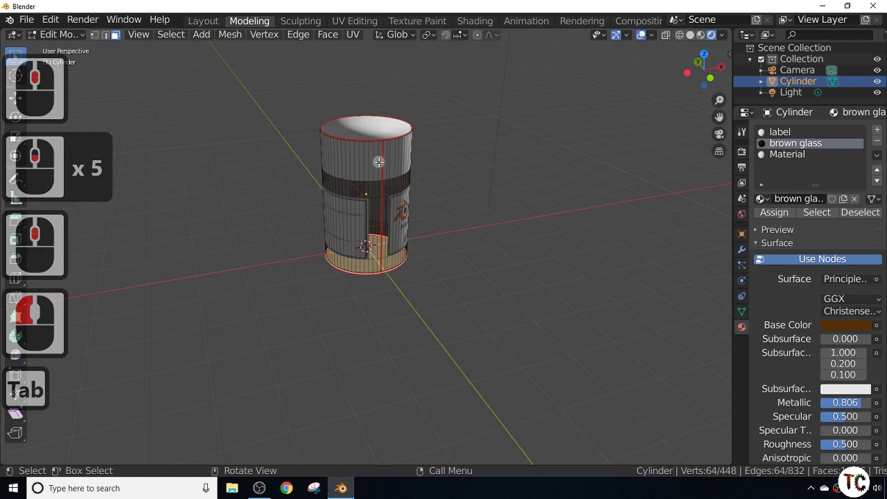
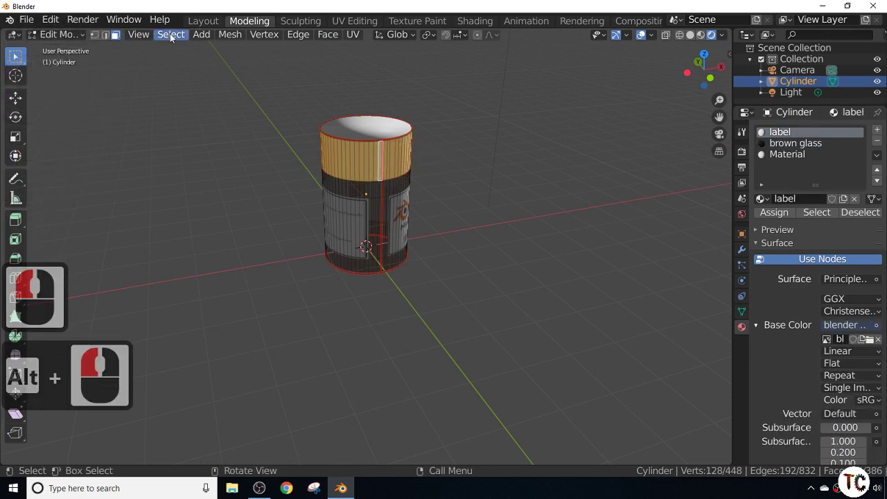
pyautogui.click(174, 35)
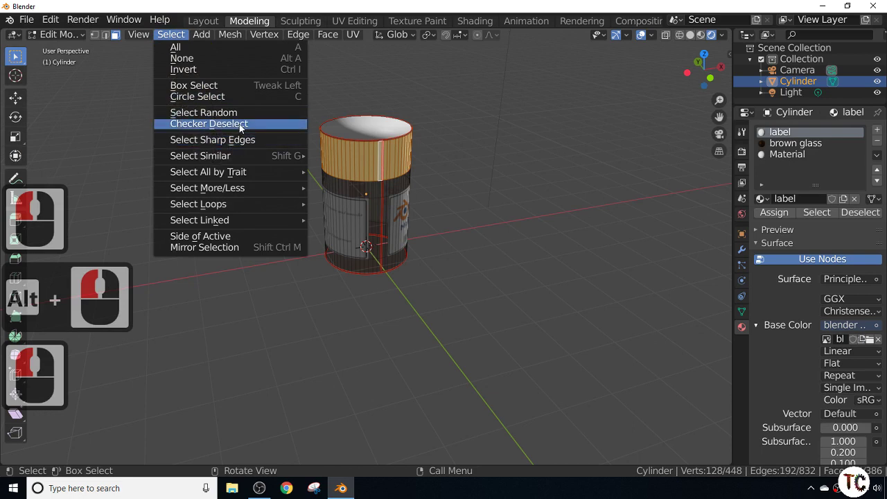
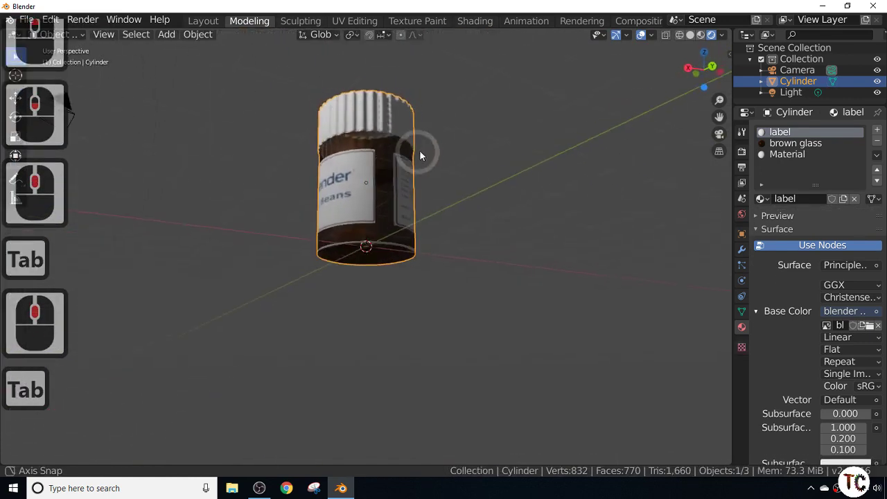
# - Orbit the jar to inspect the white ridged lid from the front
pyautogui.middleClick(457, 203)
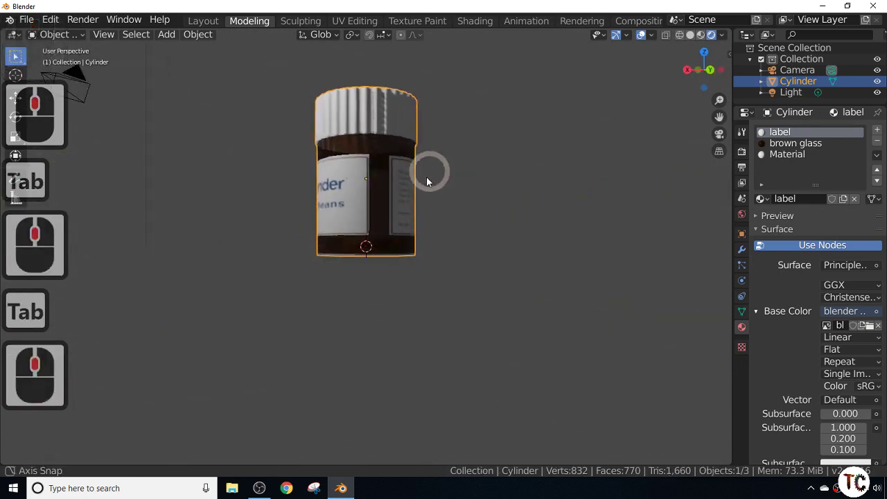
pyautogui.middleClick(437, 203)
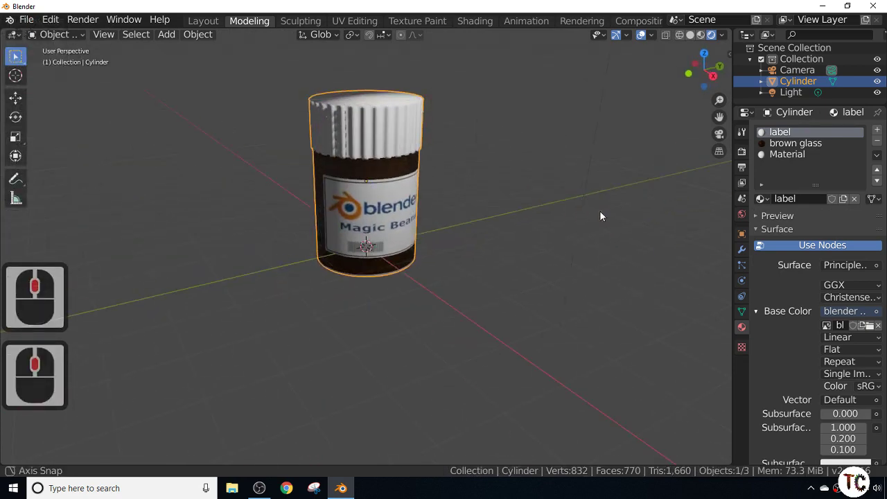
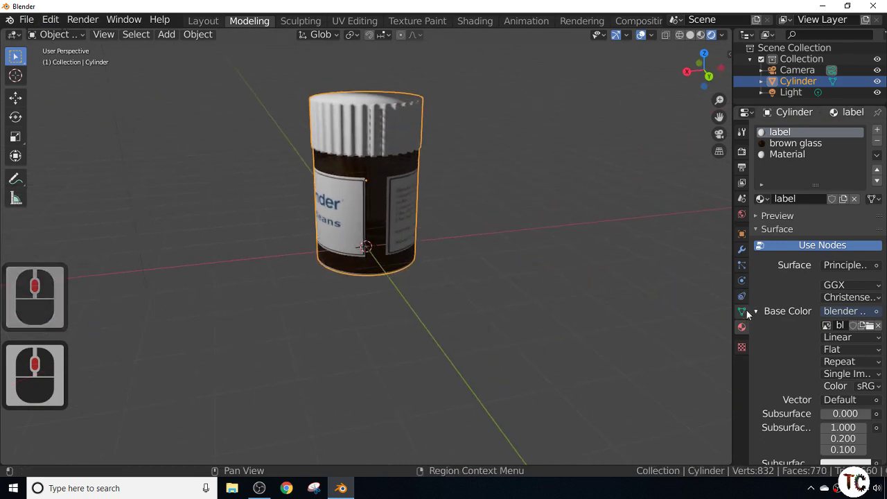
# - Add a Solidify modifier to the jar with 0.03 m thickness
pyautogui.click(748, 255)
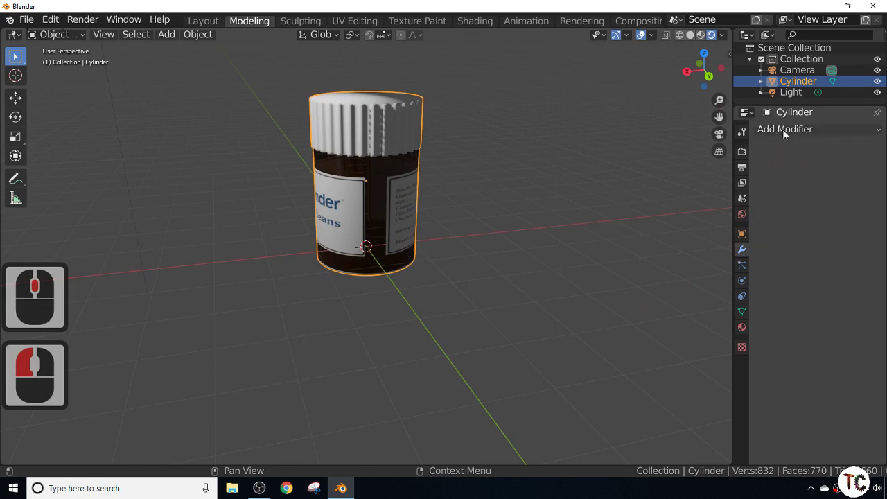
pyautogui.click(787, 132)
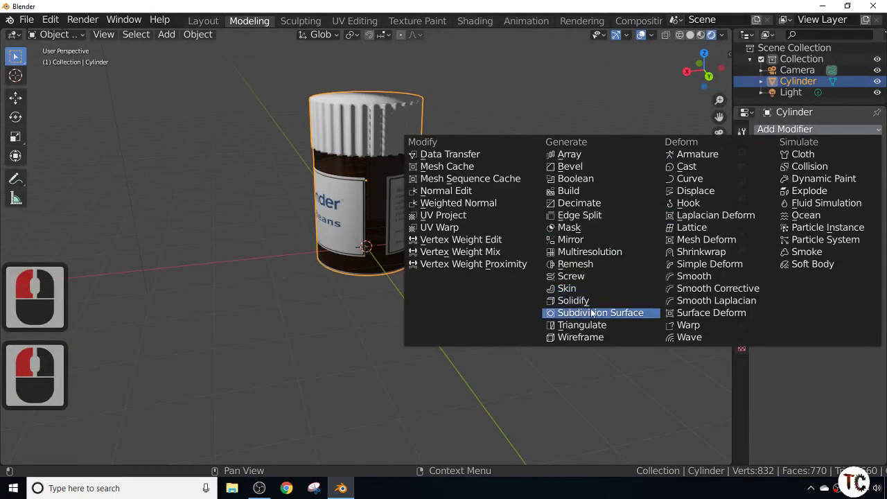
pyautogui.click(593, 304)
pyautogui.doubleClick(814, 182)
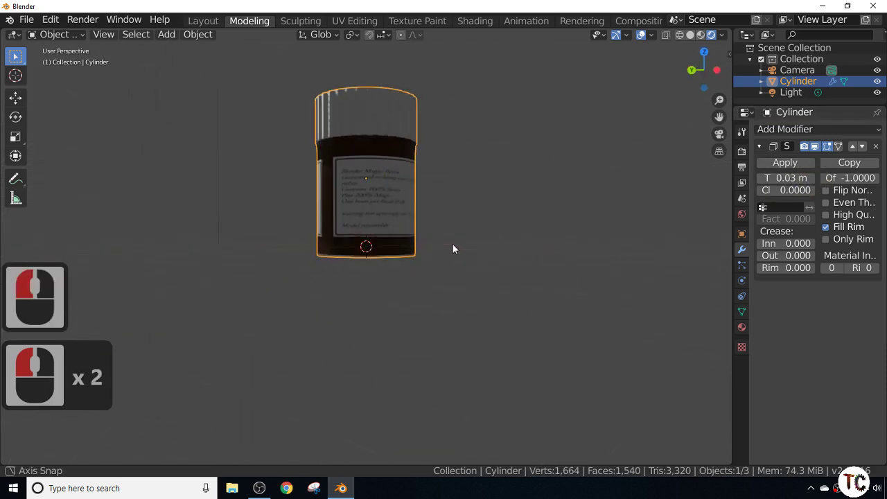
# - Orbit the jar to inspect the wall thickness and filled rim
pyautogui.middleClick(491, 272)
pyautogui.press('Tab')
pyautogui.middleClick(533, 291)
pyautogui.press('Tab')
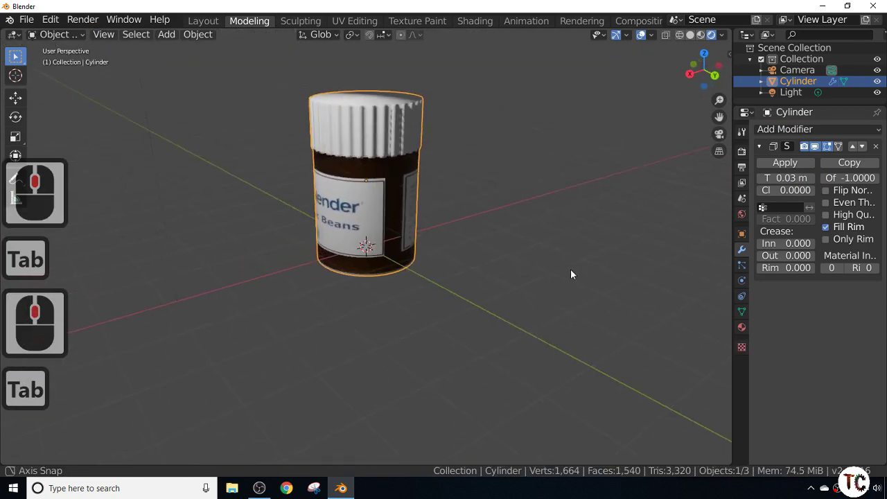
pyautogui.middleClick(576, 270)
pyautogui.middleClick(783, 216)
pyautogui.middleClick(553, 223)
pyautogui.scroll(3)
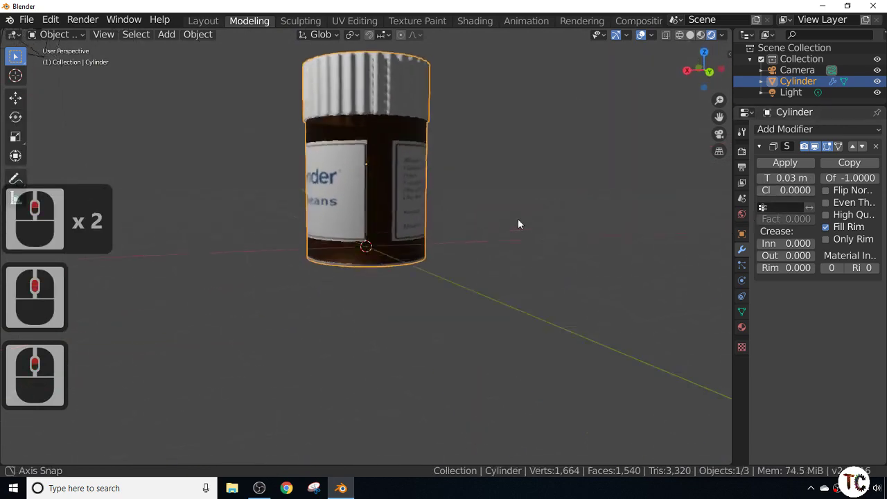